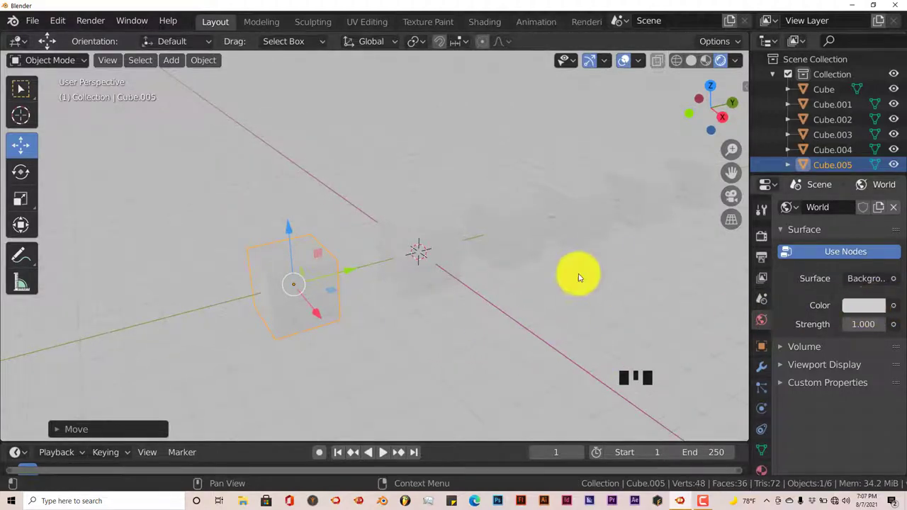
Tint the World background red, then restore it to light grey.
{"action": "scroll", "scroll_direction": "down", "scroll_amount": 3}
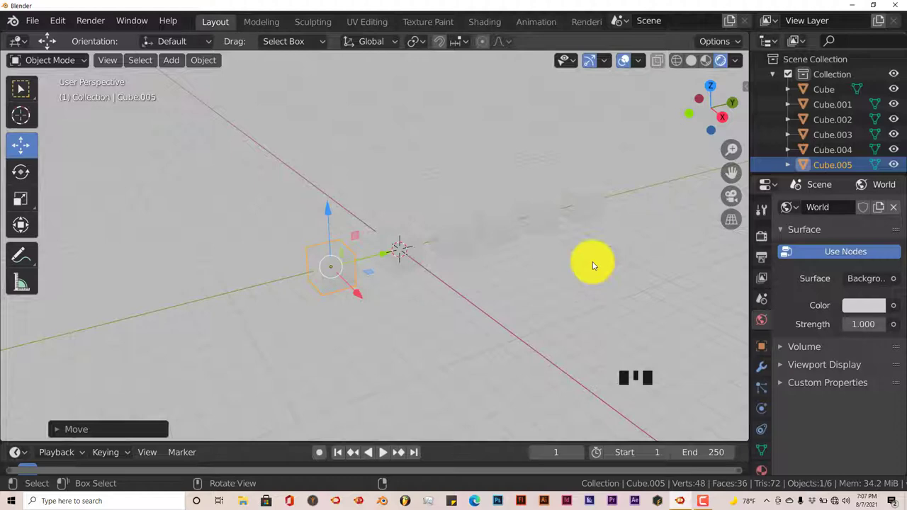
{"action": "left_click", "coordinate": [871, 304]}
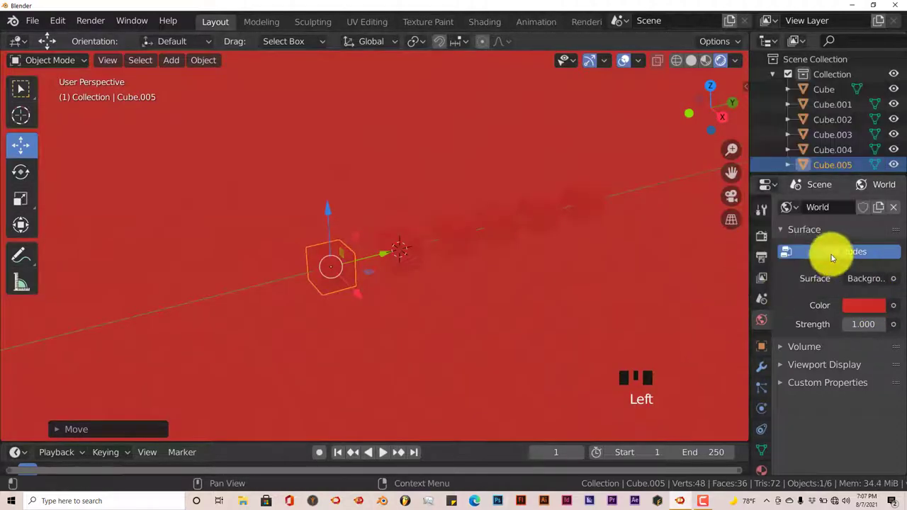
{"action": "left_click", "coordinate": [862, 307]}
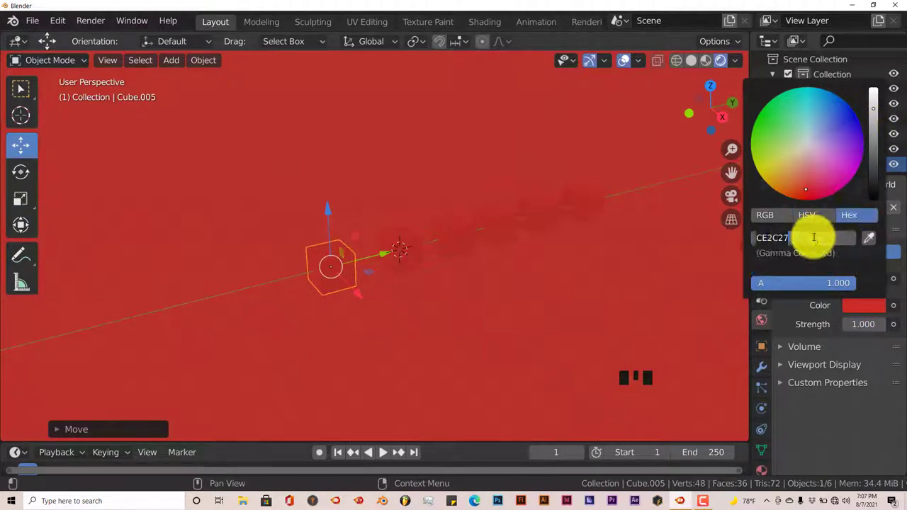
{"action": "key", "text": "f"}
{"action": "key", "text": "f"}
{"action": "key", "text": "f"}
{"action": "left_click_drag", "start_coordinate": [578, 372], "coordinate": [767, 435]}
Show Cube.005's material settings and reach its base colour chooser.
{"action": "scroll", "scroll_direction": "down", "scroll_amount": 3}
{"action": "left_click", "coordinate": [770, 440]}
{"action": "left_click", "coordinate": [860, 426]}
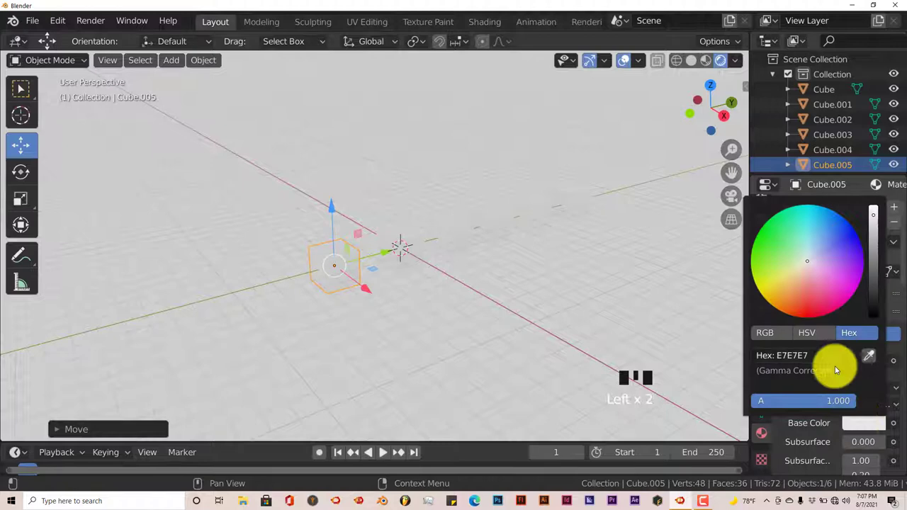
{"action": "left_click_drag", "start_coordinate": [479, 286], "coordinate": [831, 267]}
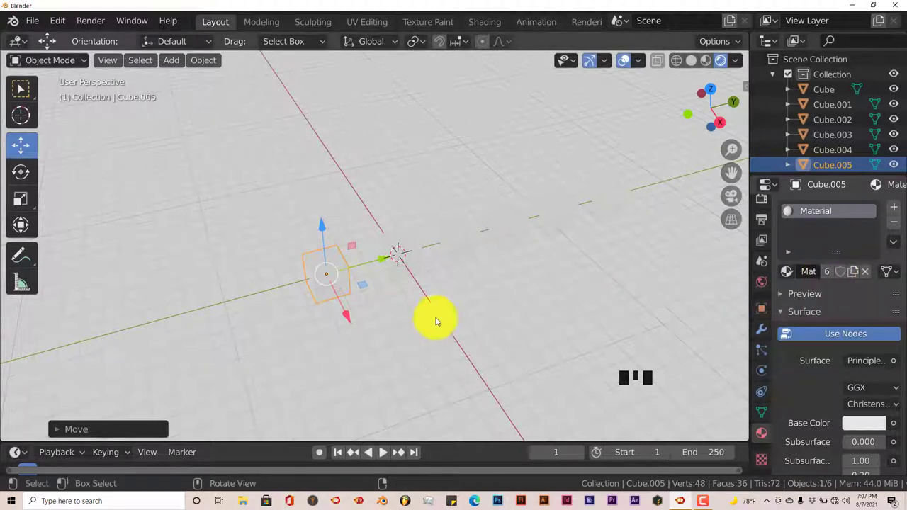
Give Cube.005, Cube and Cube.001 single-user materials coloured red, green and blue.
{"action": "left_click", "coordinate": [353, 238]}
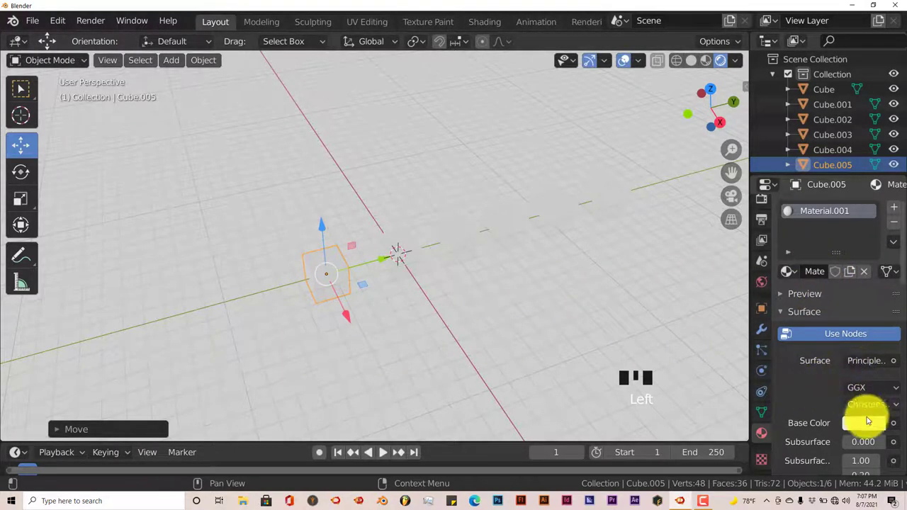
{"action": "left_click", "coordinate": [870, 422]}
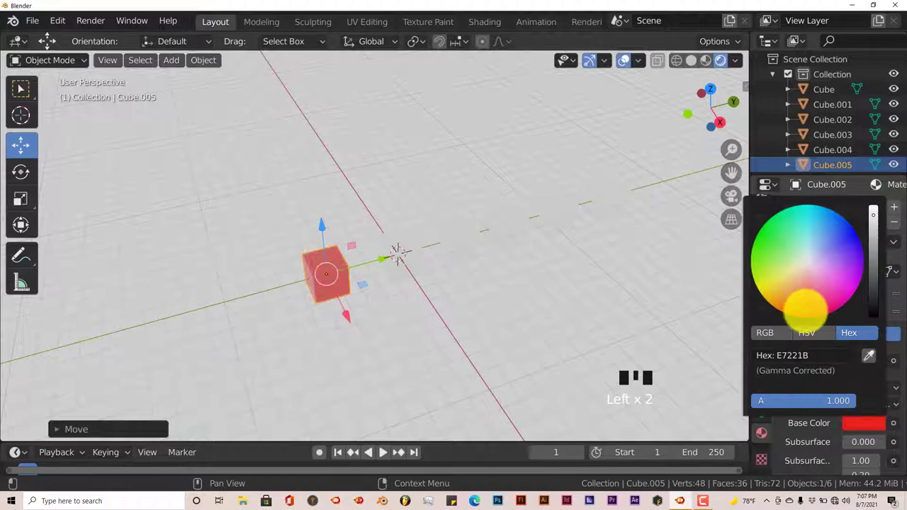
{"action": "left_click", "coordinate": [408, 242]}
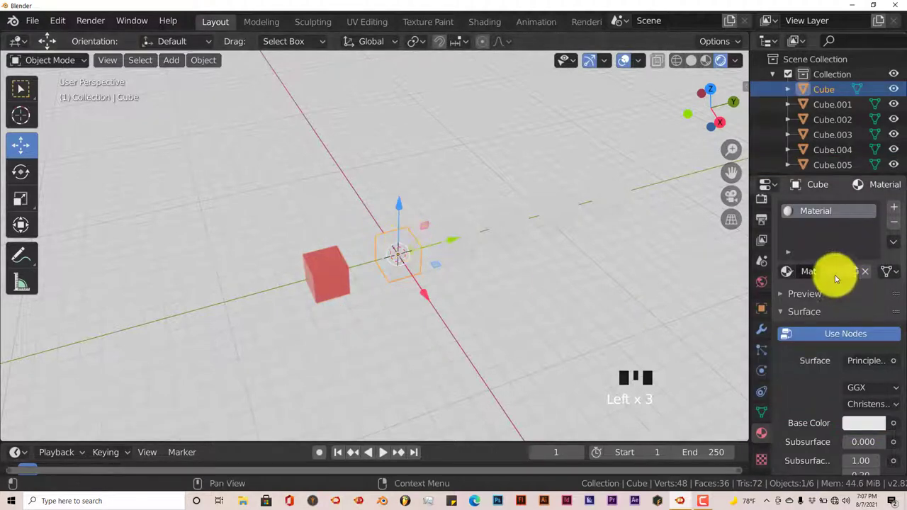
{"action": "left_click_drag", "start_coordinate": [830, 275], "coordinate": [862, 377]}
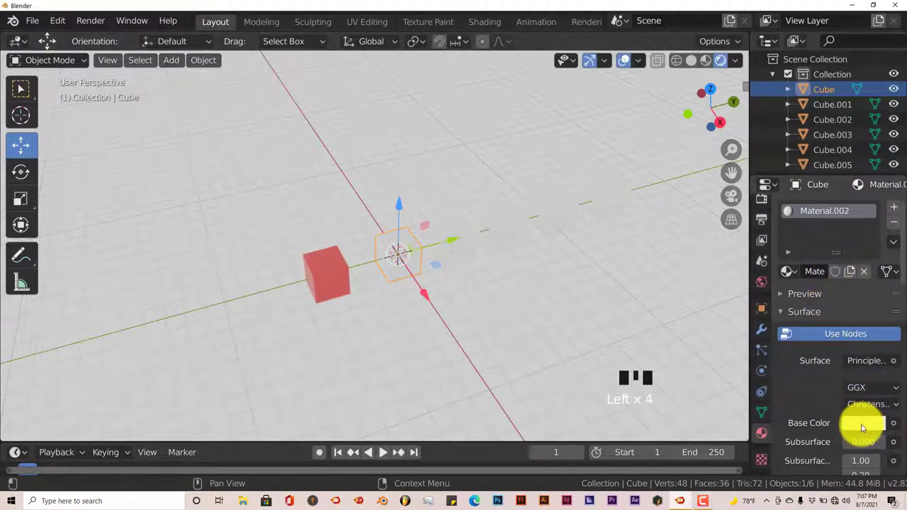
{"action": "left_click", "coordinate": [863, 426]}
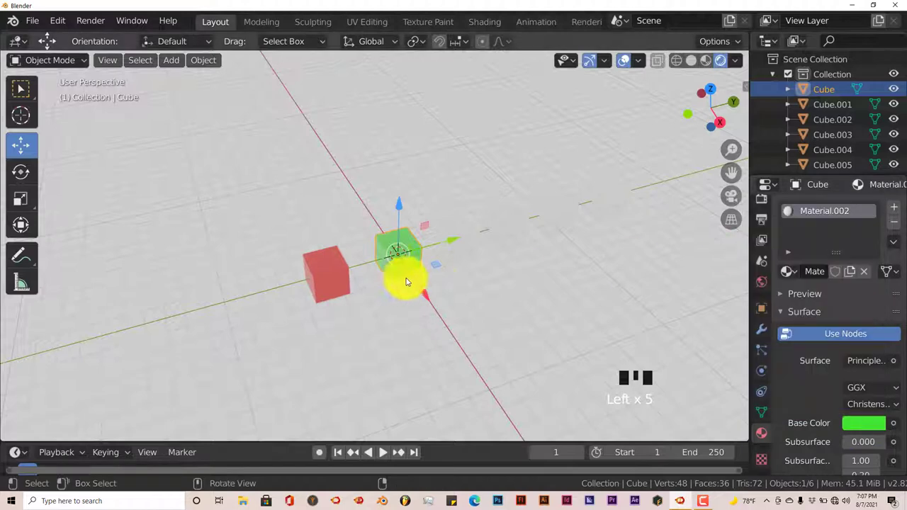
{"action": "left_click", "coordinate": [466, 226]}
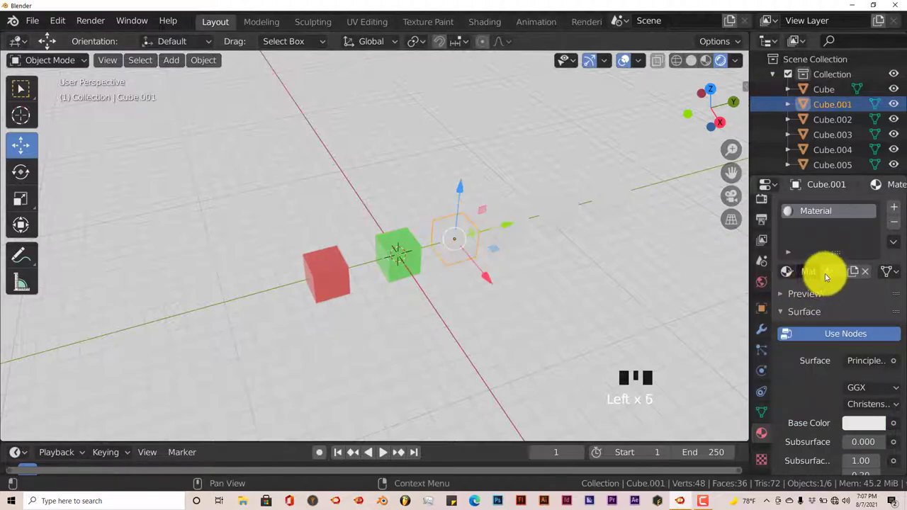
{"action": "left_click_drag", "start_coordinate": [830, 276], "coordinate": [882, 382]}
{"action": "left_click", "coordinate": [852, 425]}
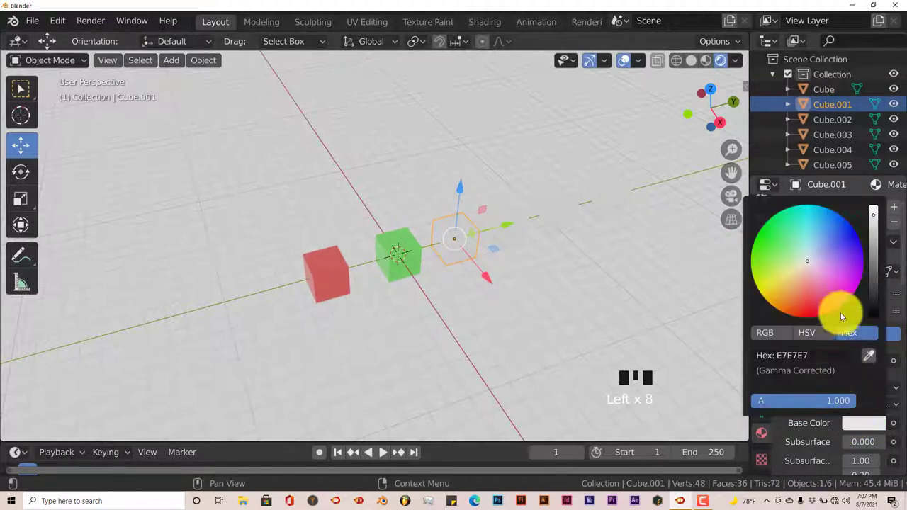
{"action": "left_click", "coordinate": [508, 215]}
Give Cube.002, Cube.003 and Cube.004 single-user materials coloured yellow, magenta and orange.
{"action": "left_click", "coordinate": [863, 427]}
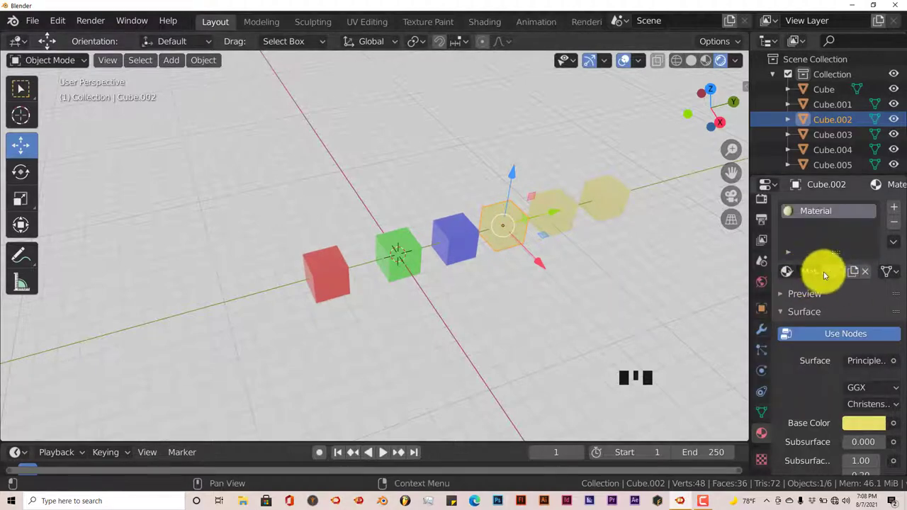
{"action": "left_click", "coordinate": [835, 273]}
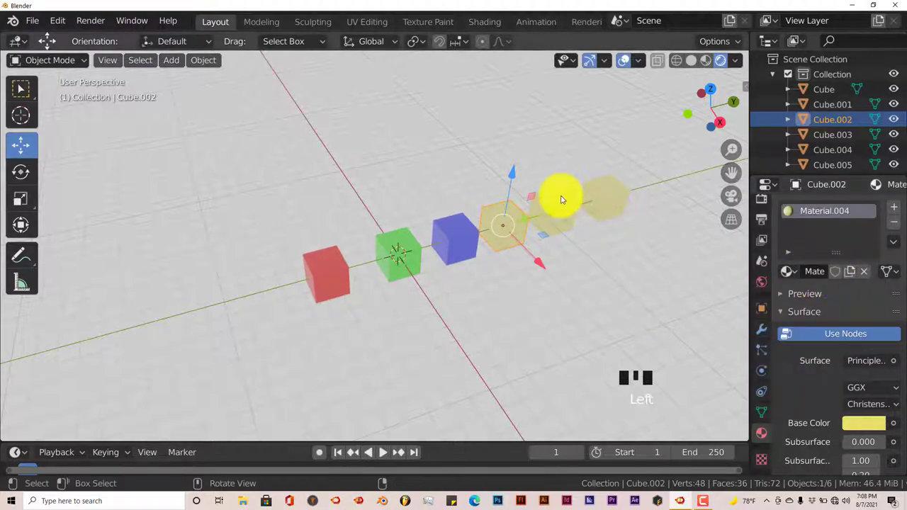
{"action": "left_click", "coordinate": [564, 197]}
{"action": "left_click", "coordinate": [874, 424]}
{"action": "left_click_drag", "start_coordinate": [831, 275], "coordinate": [858, 359]}
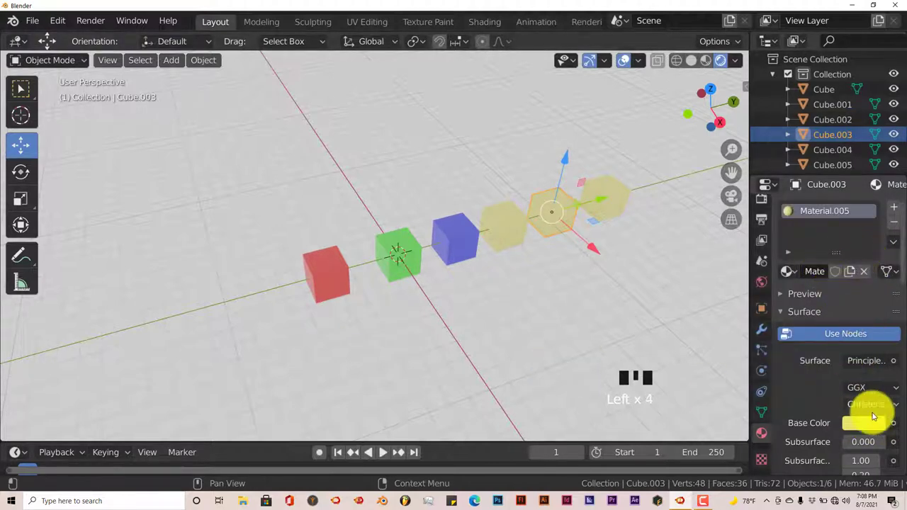
{"action": "left_click", "coordinate": [872, 425]}
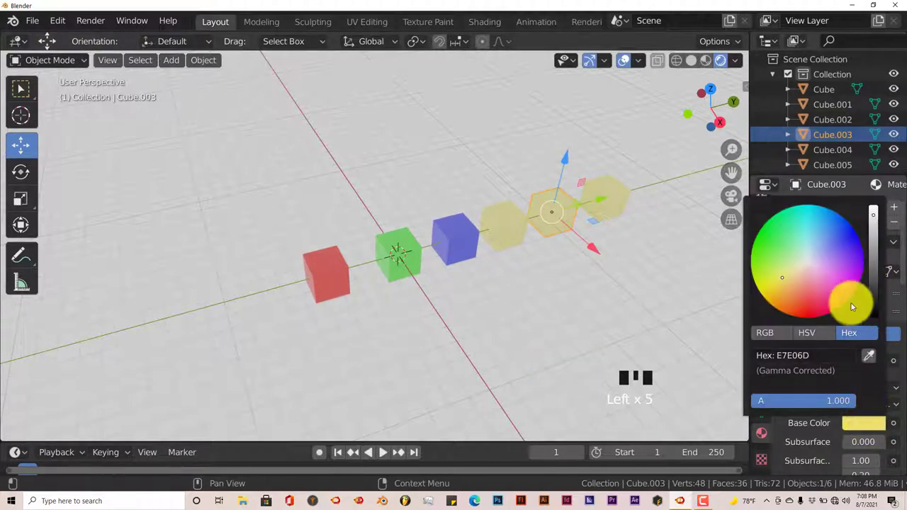
{"action": "left_click", "coordinate": [623, 187]}
{"action": "left_click", "coordinate": [868, 430]}
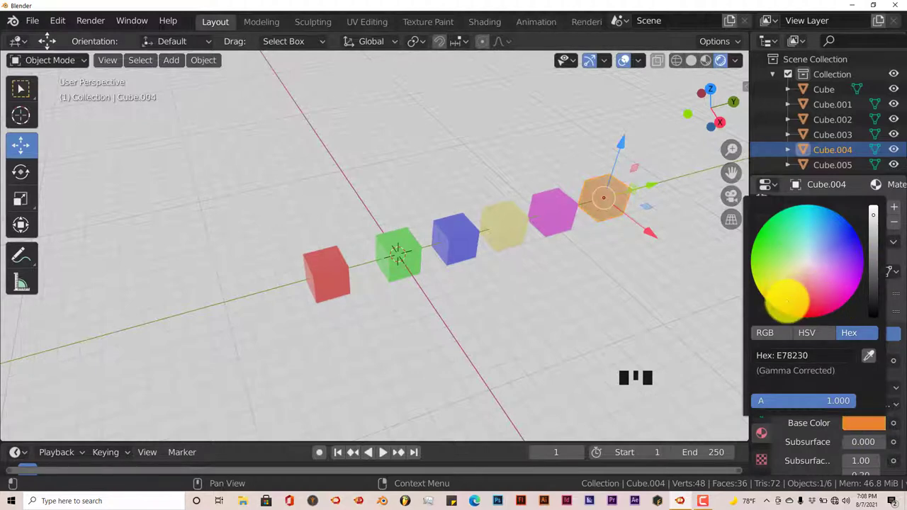
{"action": "left_click_drag", "start_coordinate": [526, 320], "coordinate": [499, 299]}
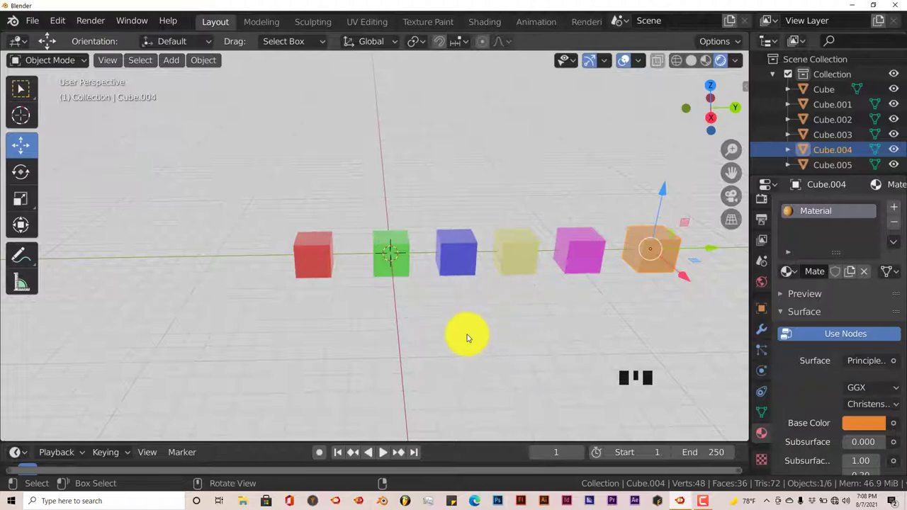
Box-select all six cubes, move them away from the origin and deselect them.
{"action": "scroll", "scroll_direction": "down", "scroll_amount": 3}
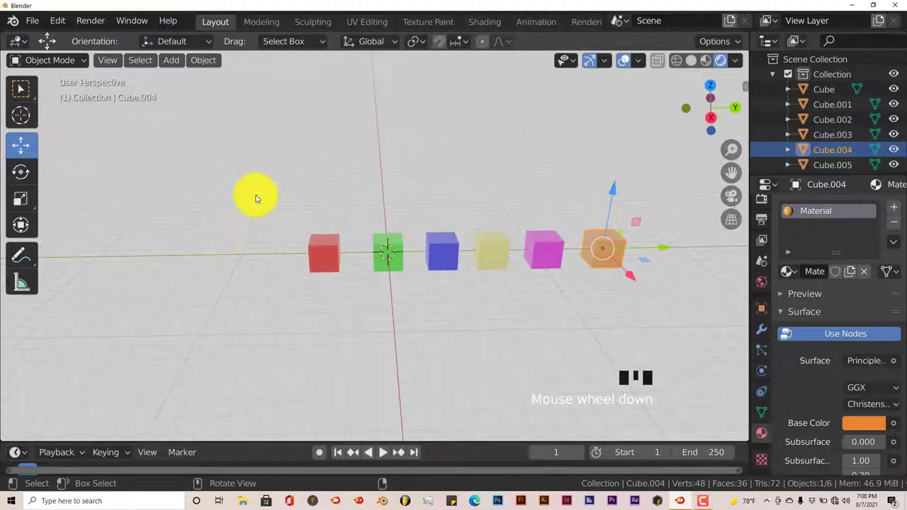
{"action": "left_click_drag", "start_coordinate": [245, 215], "coordinate": [236, 263]}
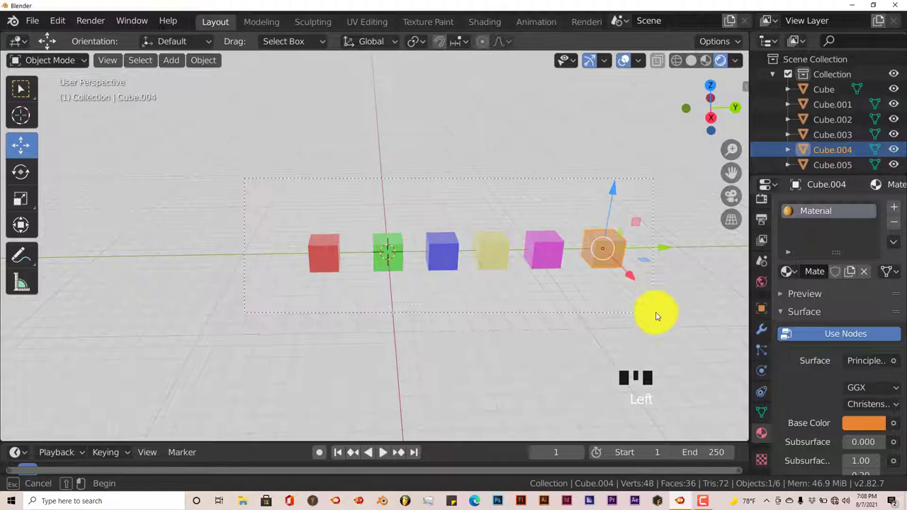
{"action": "scroll", "scroll_direction": "down", "scroll_amount": 3}
{"action": "left_click_drag", "start_coordinate": [452, 307], "coordinate": [499, 260]}
{"action": "left_click_drag", "start_coordinate": [498, 260], "coordinate": [20, 310]}
{"action": "left_click_drag", "start_coordinate": [20, 310], "coordinate": [220, 278]}
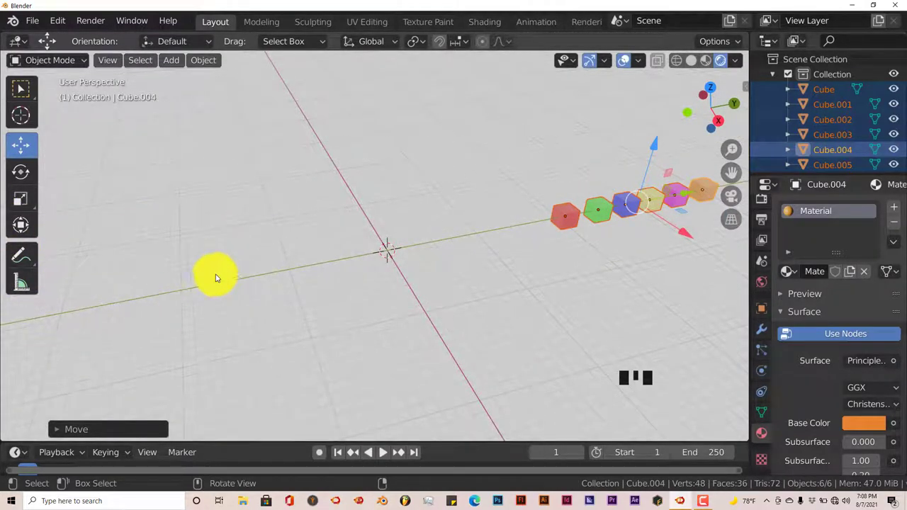
{"action": "key", "text": "a"}
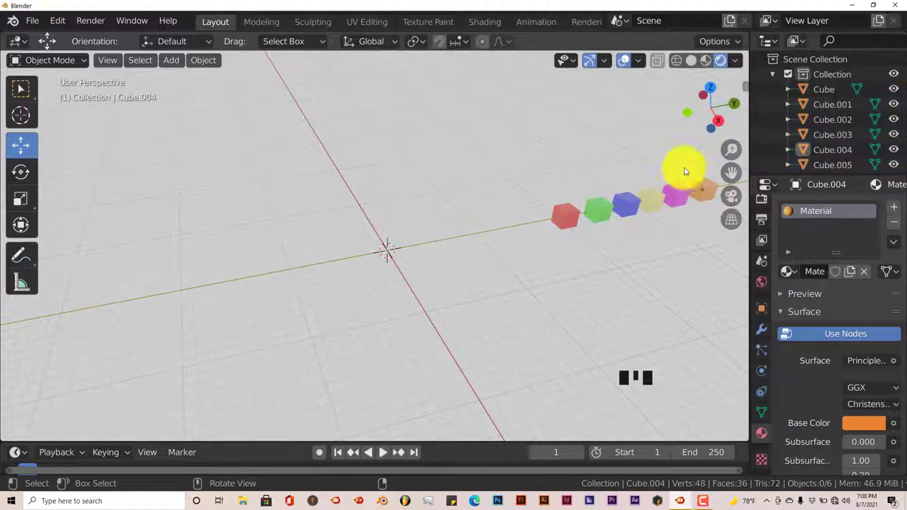
Show the sidebar's floorplan-building Mesh Tools tab.
{"action": "left_click_drag", "start_coordinate": [753, 89], "coordinate": [746, 339]}
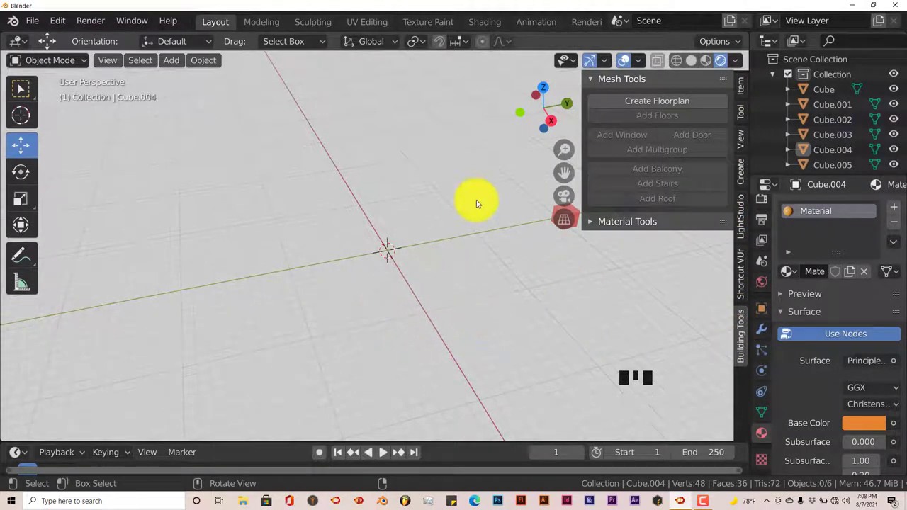
Create a new floorplan object at the origin and lower the World background colour to grey.
{"action": "left_click_drag", "start_coordinate": [641, 103], "coordinate": [531, 241]}
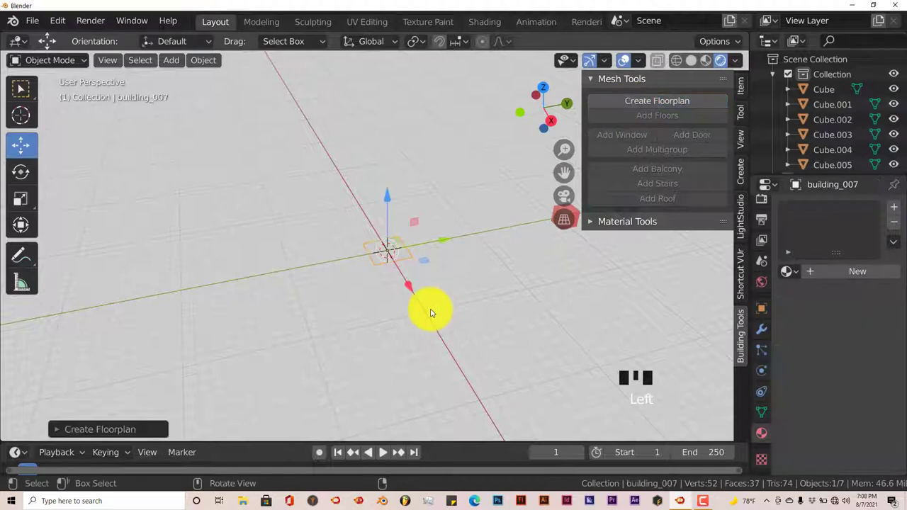
{"action": "scroll", "scroll_direction": "up", "scroll_amount": 3}
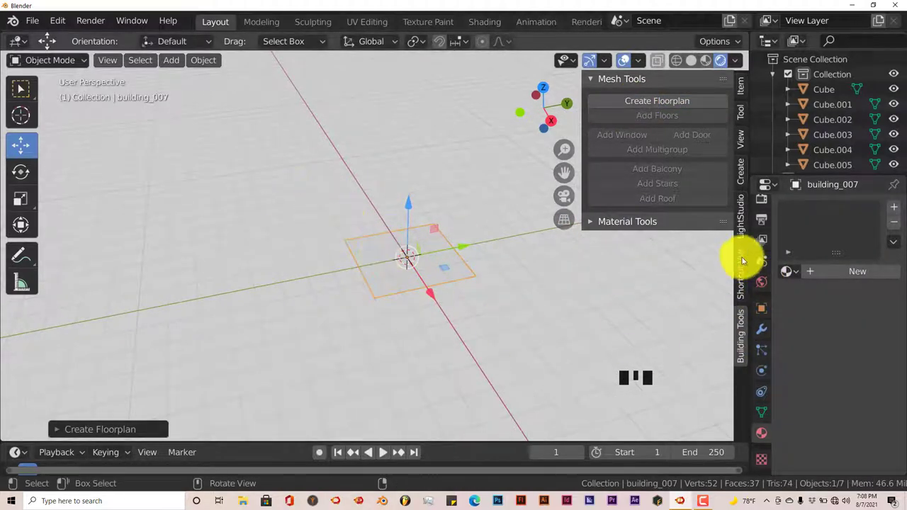
{"action": "left_click", "coordinate": [769, 283]}
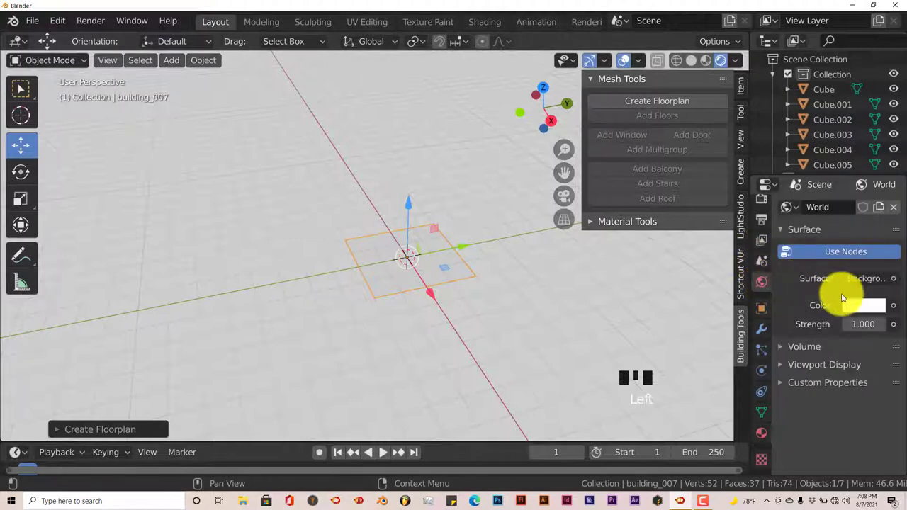
{"action": "left_click", "coordinate": [858, 305]}
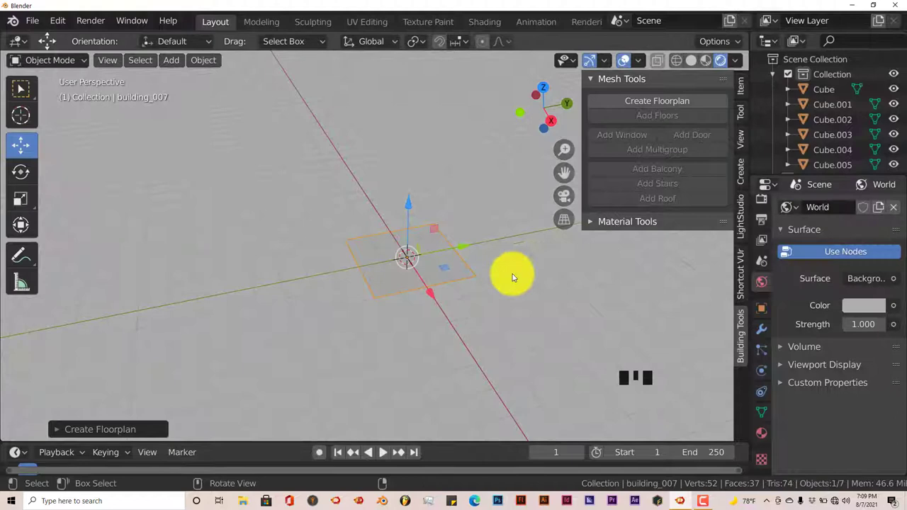
{"action": "left_click_drag", "start_coordinate": [428, 283], "coordinate": [308, 284]}
In Edit Mode add floors, openings and a roof to the floorplan, then return to Object Mode.
{"action": "key", "text": "Tab"}
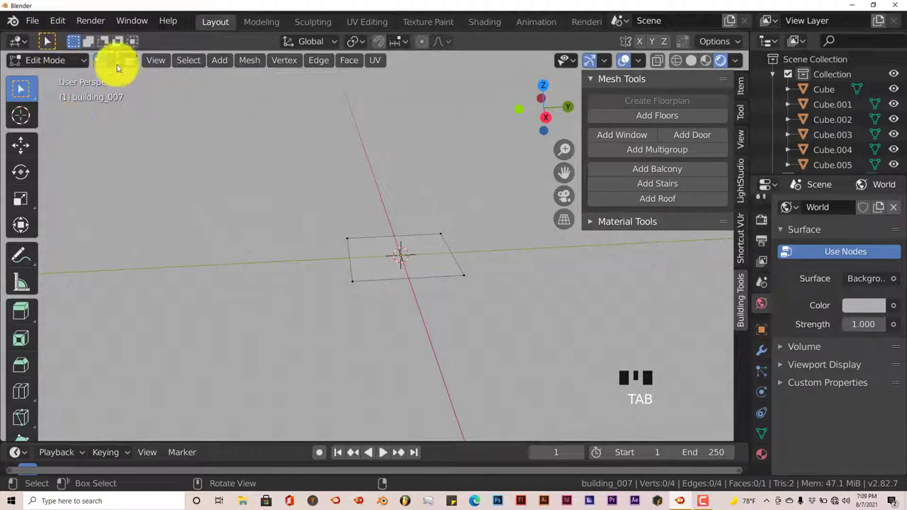
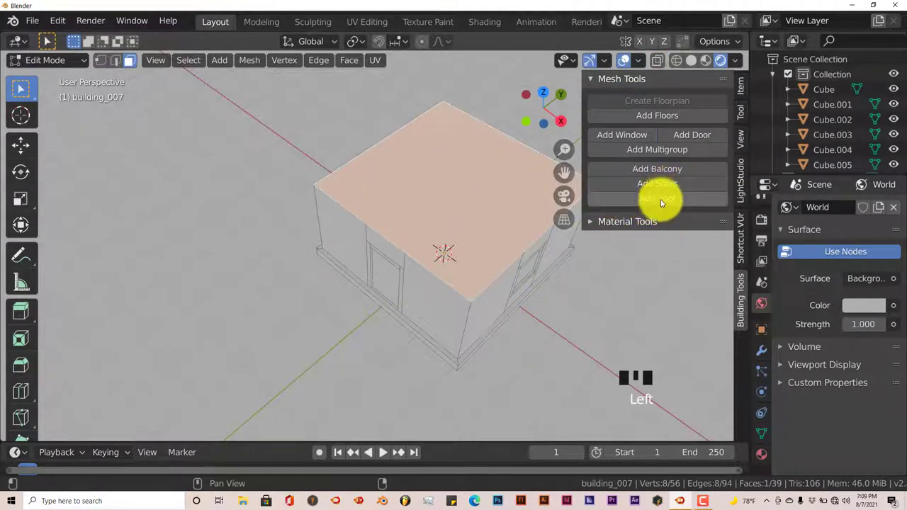
{"action": "left_click", "coordinate": [666, 205]}
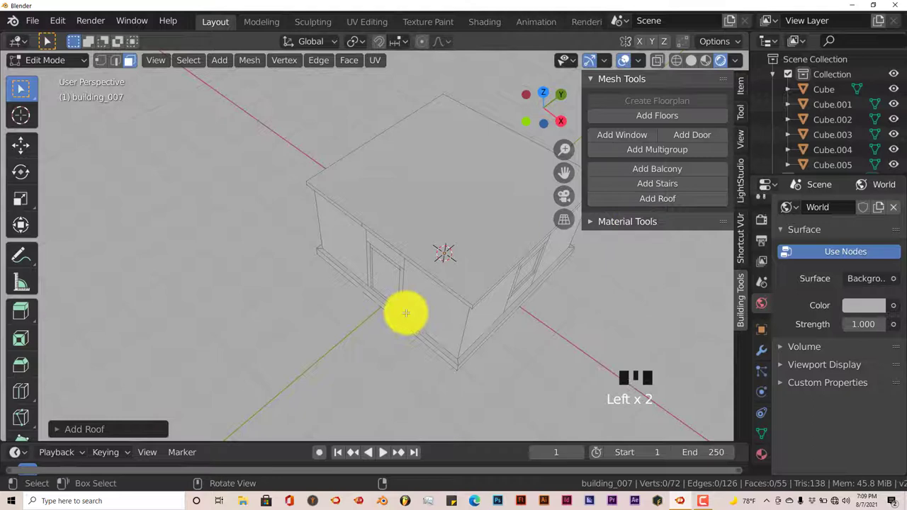
{"action": "key", "text": "Tab"}
{"action": "left_click_drag", "start_coordinate": [410, 313], "coordinate": [368, 316]}
{"action": "scroll", "scroll_direction": "down", "scroll_amount": 3}
{"action": "left_click_drag", "start_coordinate": [370, 332], "coordinate": [368, 343]}
{"action": "key", "text": "shift+a"}
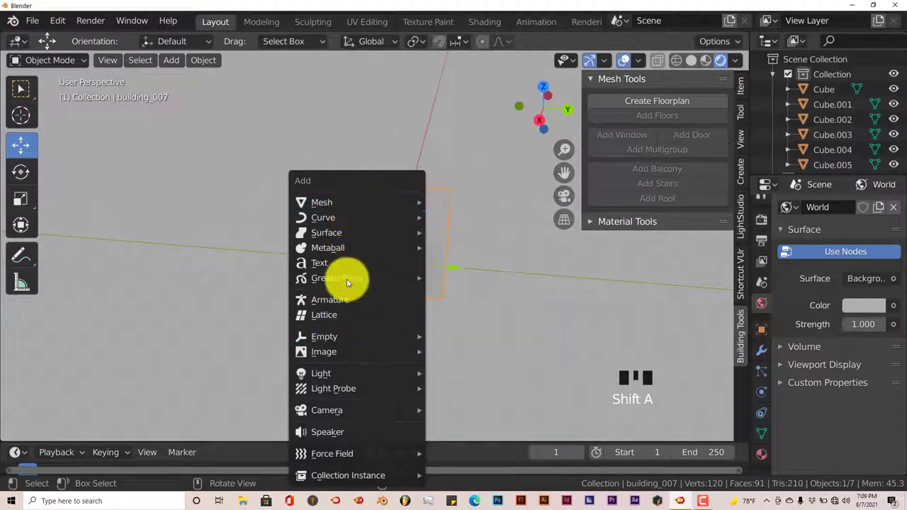
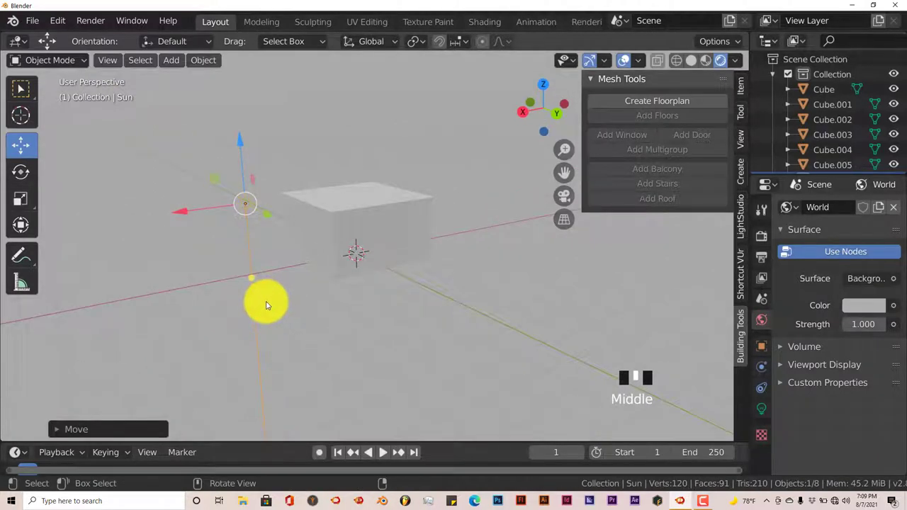
Rotate the new Sun light to tilt its direction, then reselect building_007.
{"action": "key", "text": "r"}
{"action": "left_click_drag", "start_coordinate": [355, 317], "coordinate": [380, 324]}
{"action": "scroll", "scroll_direction": "up", "scroll_amount": 3}
{"action": "scroll", "scroll_direction": "up", "scroll_amount": 3}
{"action": "left_click_drag", "start_coordinate": [415, 353], "coordinate": [423, 361]}
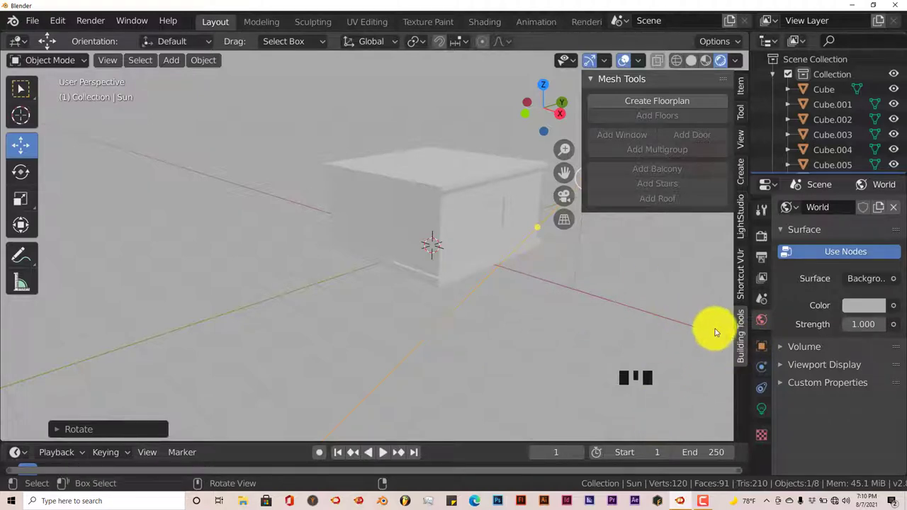
{"action": "left_click", "coordinate": [477, 185]}
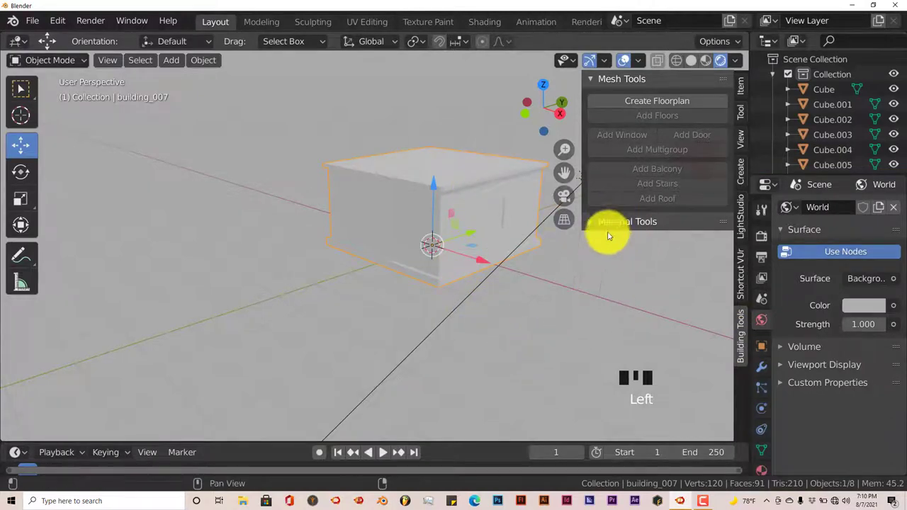
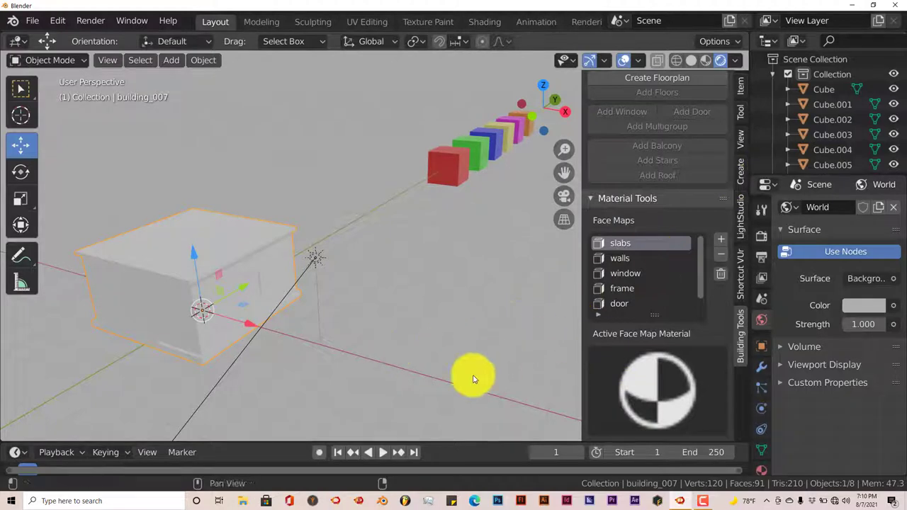
Raise the shortcut display's Offset X to 746 and return to the building Create tab.
{"action": "left_click", "coordinate": [745, 172]}
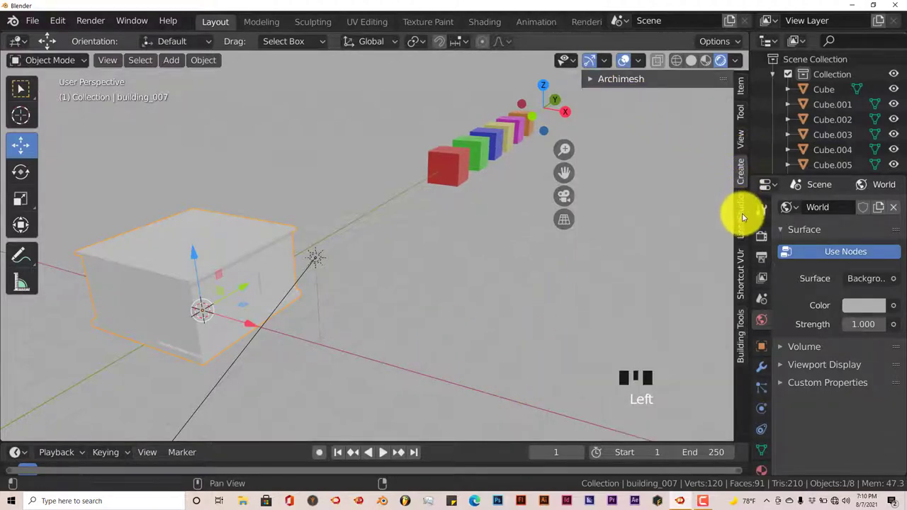
{"action": "left_click", "coordinate": [739, 264]}
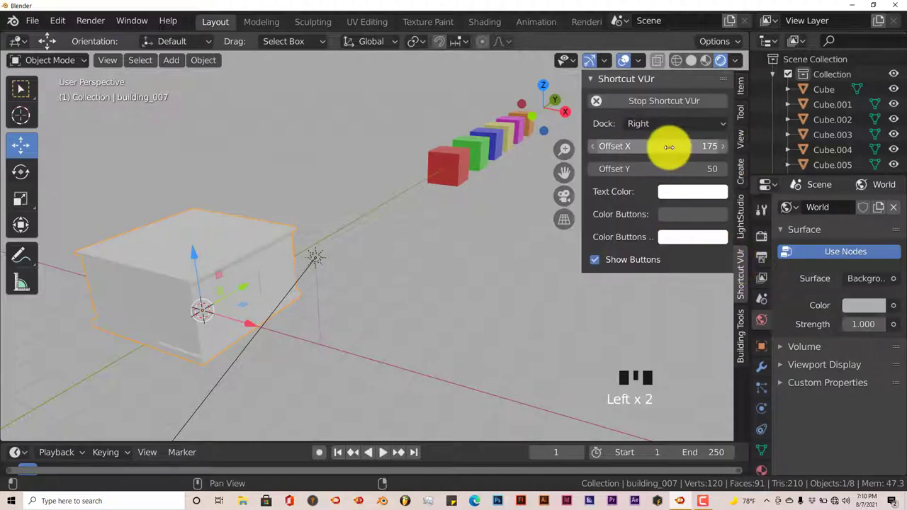
{"action": "left_click_drag", "start_coordinate": [662, 150], "coordinate": [611, 252]}
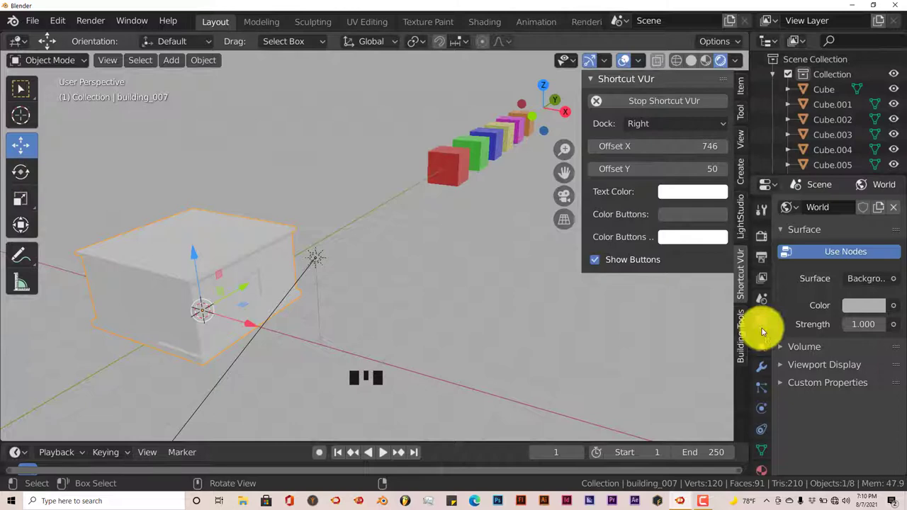
{"action": "left_click", "coordinate": [746, 335]}
{"action": "scroll", "scroll_direction": "down", "scroll_amount": 3}
{"action": "scroll", "scroll_direction": "up", "scroll_amount": 3}
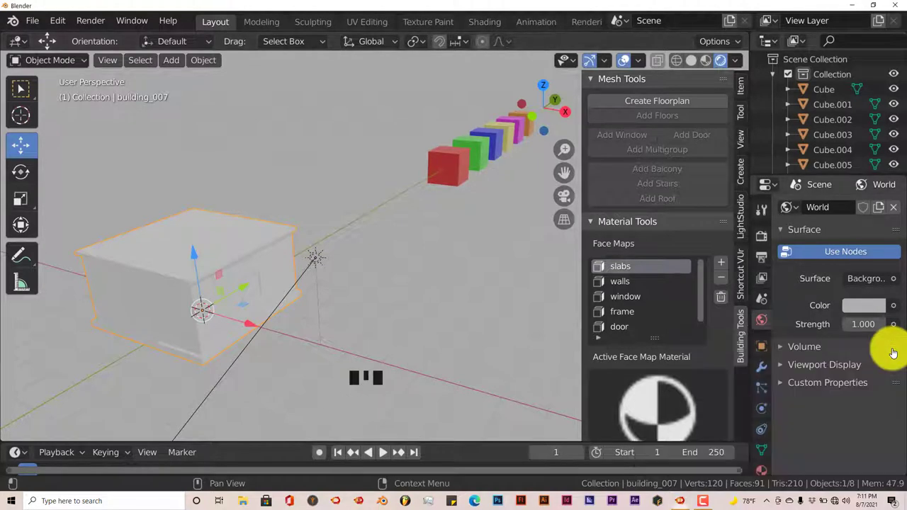
In Edit Mode create an orange material and assign it to the slabs face-map faces.
{"action": "left_click_drag", "start_coordinate": [662, 393], "coordinate": [652, 391]}
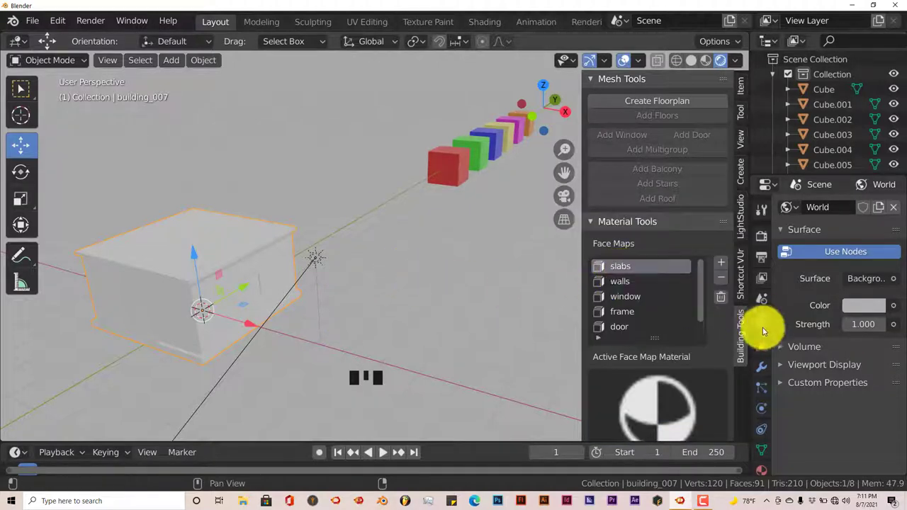
{"action": "left_click", "coordinate": [765, 469]}
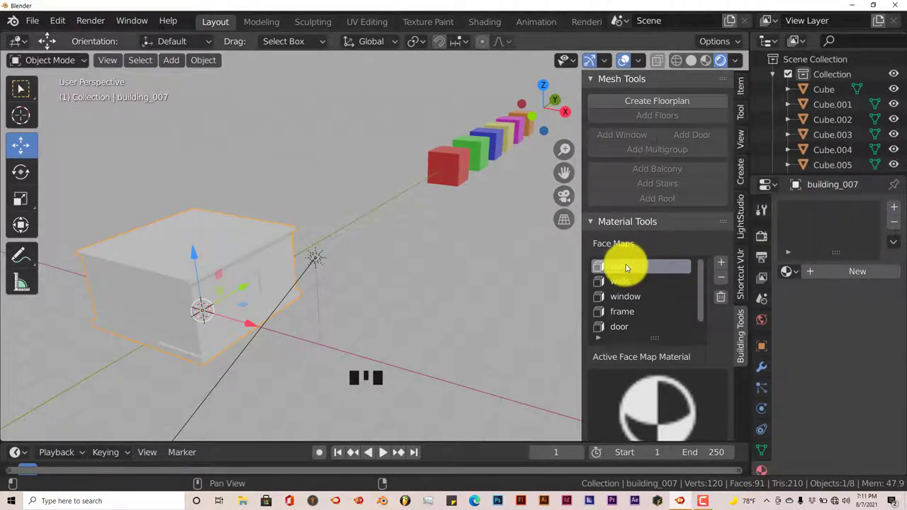
{"action": "scroll", "scroll_direction": "up", "scroll_amount": 3}
{"action": "key", "text": "Tab"}
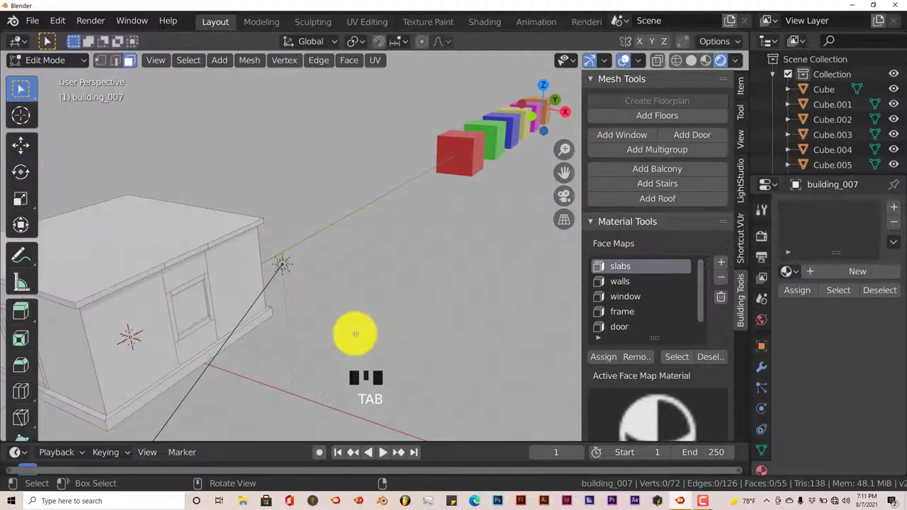
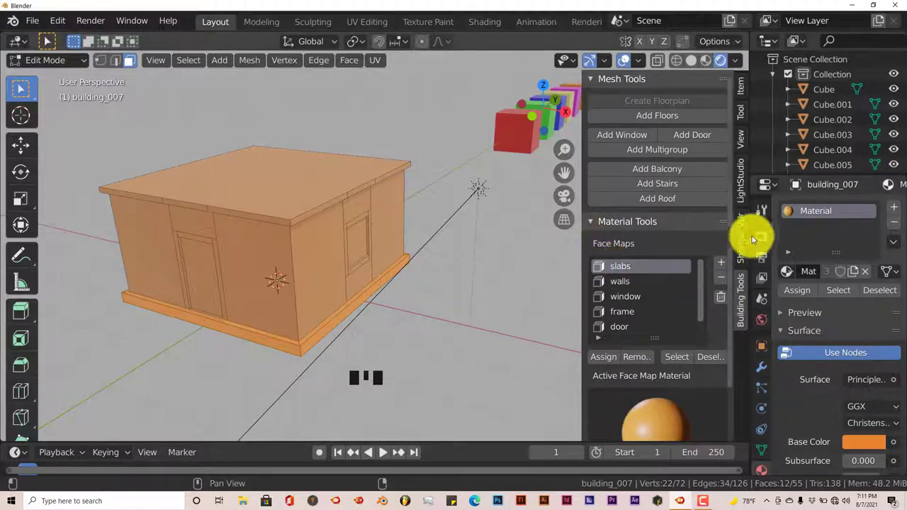
{"action": "key", "text": "Tab"}
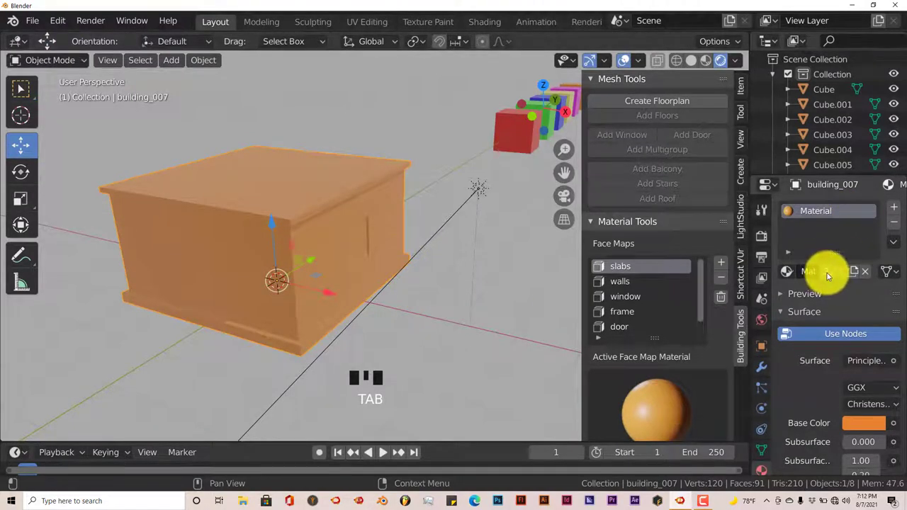
Rename the material to 'slab', re-enter Edit Mode and clear the face selection.
{"action": "left_click", "coordinate": [830, 276]}
{"action": "left_click_drag", "start_coordinate": [820, 277], "coordinate": [823, 272]}
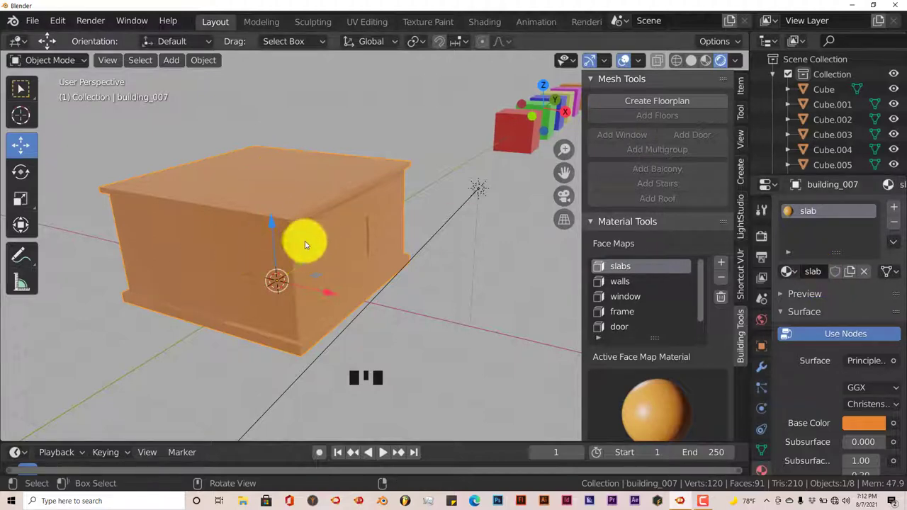
{"action": "left_click_drag", "start_coordinate": [292, 300], "coordinate": [288, 301]}
{"action": "key", "text": "Tab"}
{"action": "key", "text": "a"}
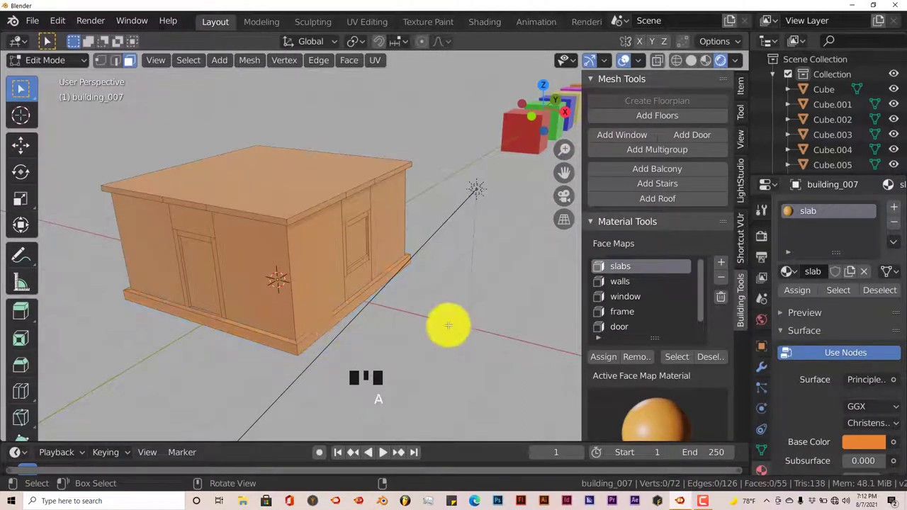
Select the walls face-map faces and assign them a new red material slot.
{"action": "left_click", "coordinate": [632, 288]}
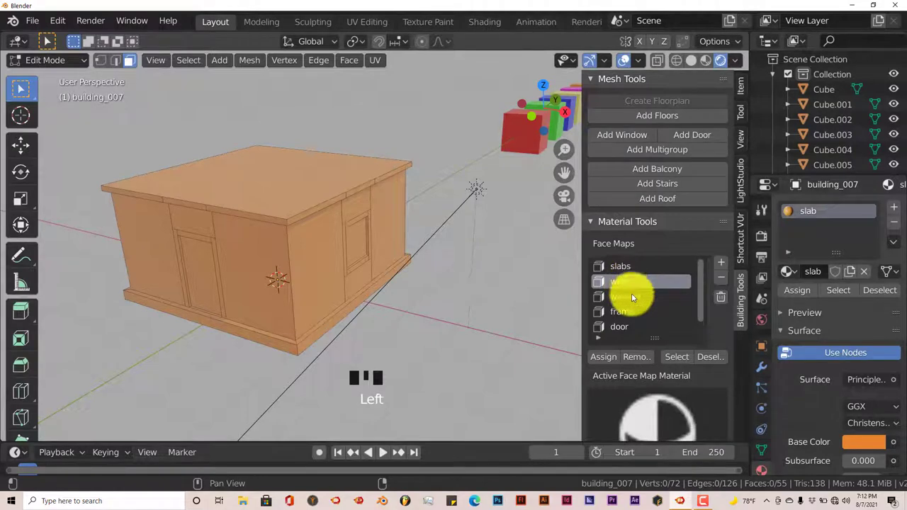
{"action": "left_click", "coordinate": [679, 362]}
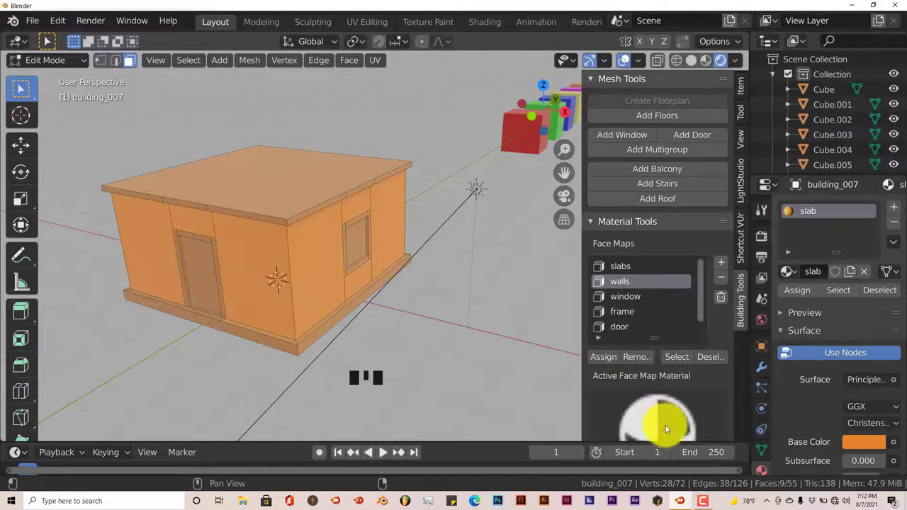
{"action": "scroll", "scroll_direction": "down", "scroll_amount": 3}
{"action": "left_click_drag", "start_coordinate": [657, 402], "coordinate": [596, 227]}
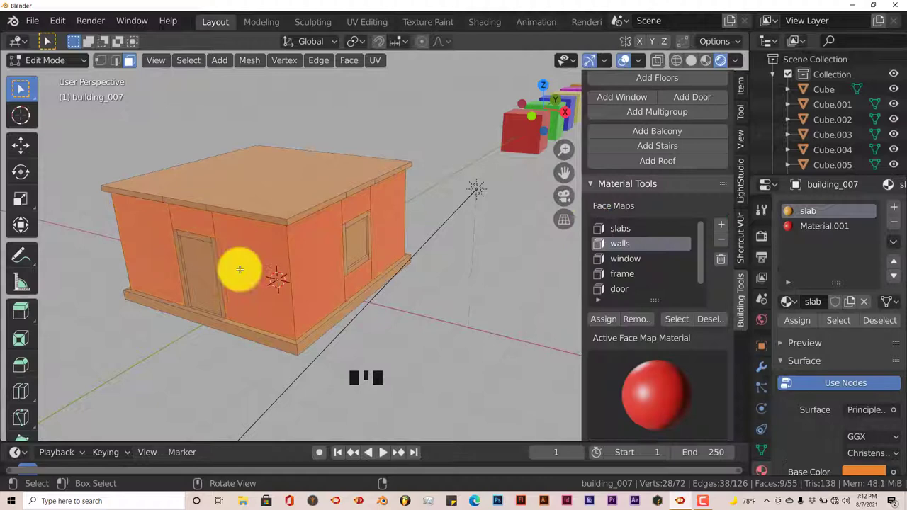
{"action": "left_click_drag", "start_coordinate": [271, 274], "coordinate": [851, 250]}
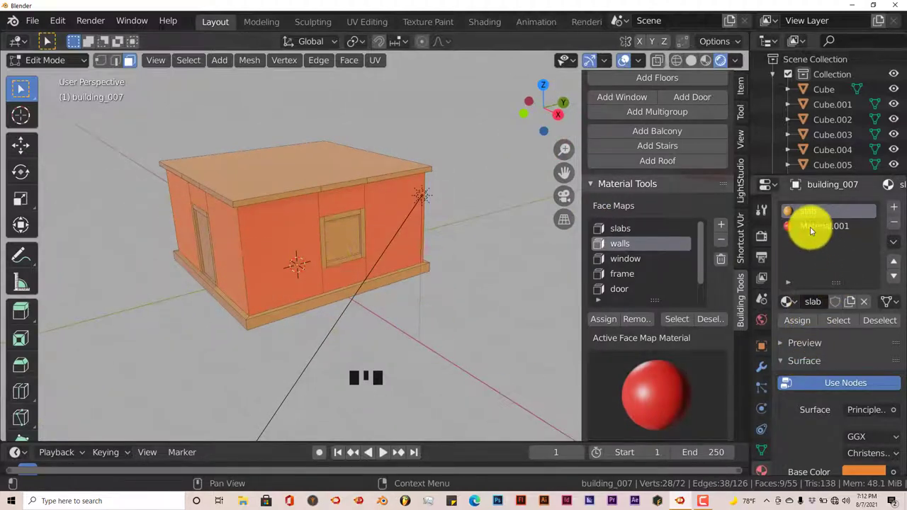
{"action": "key", "text": "Tab"}
Make the wall material single-user, rename it 'walls' and clear the face selection in Edit Mode.
{"action": "left_click", "coordinate": [836, 227]}
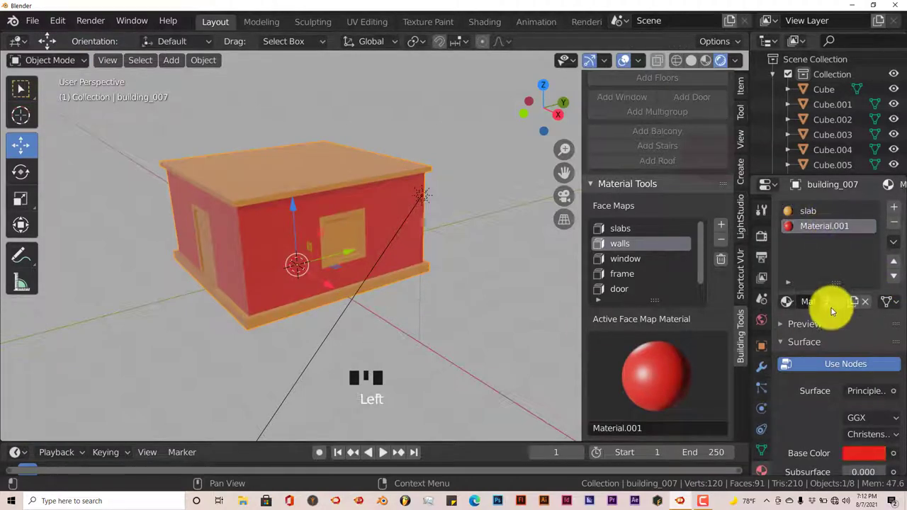
{"action": "left_click", "coordinate": [831, 306]}
{"action": "left_click", "coordinate": [821, 306]}
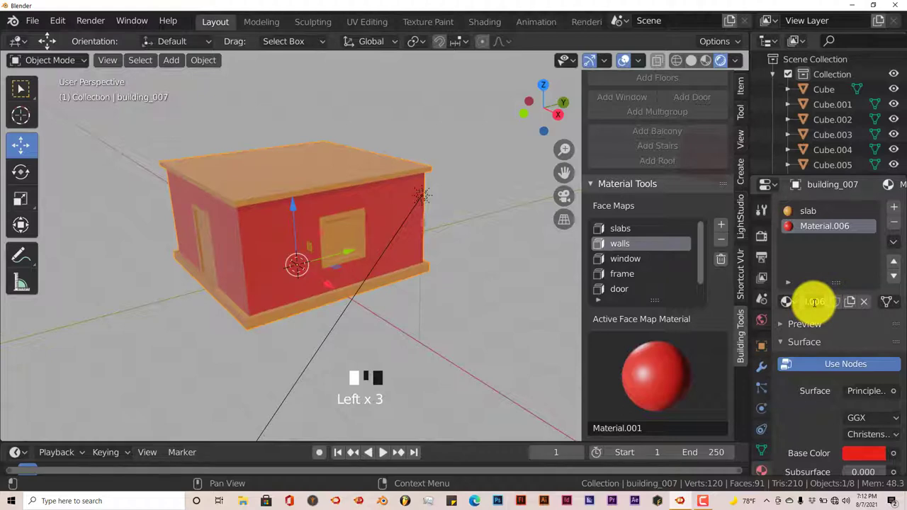
{"action": "key", "text": "l"}
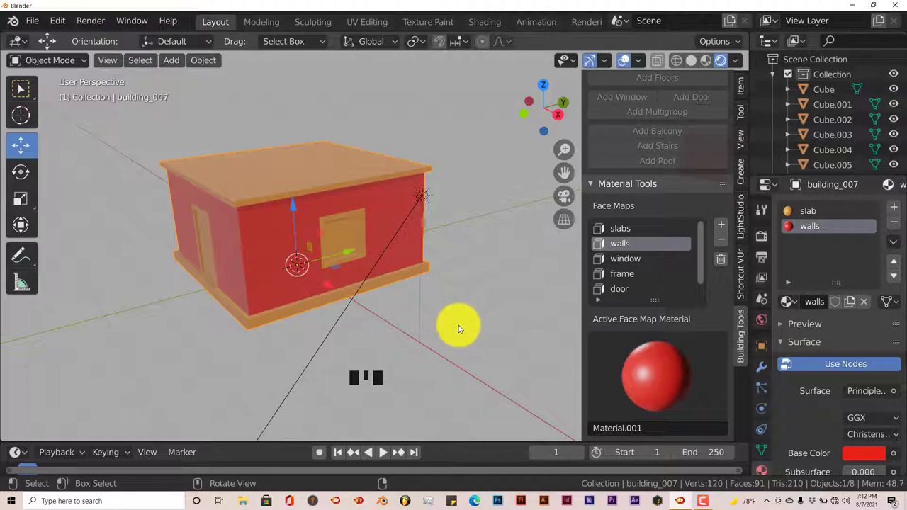
{"action": "key", "text": "Tab"}
{"action": "key", "text": "a"}
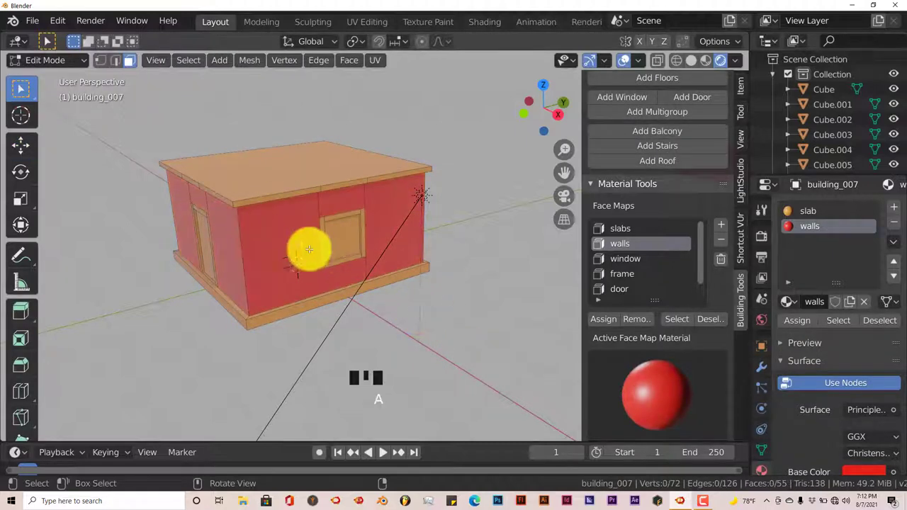
Select the window face-map faces and assign them a new green material slot.
{"action": "left_click", "coordinate": [634, 262]}
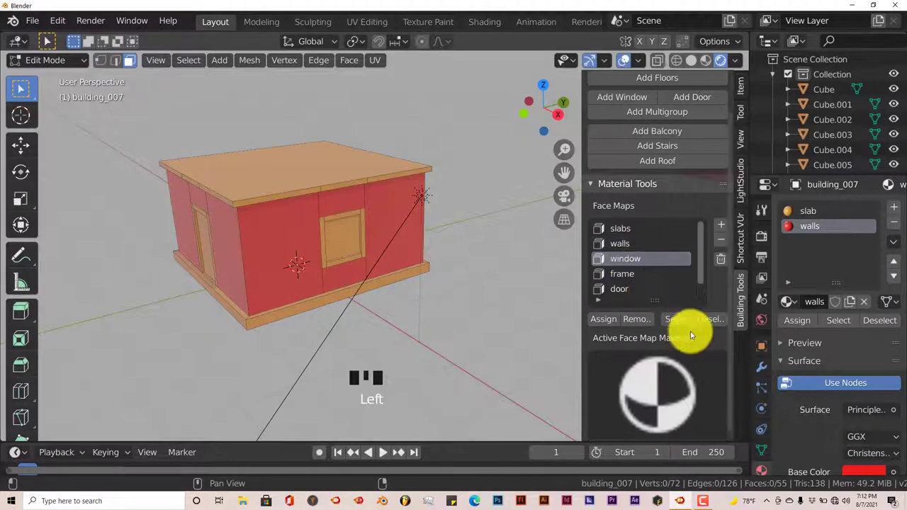
{"action": "left_click_drag", "start_coordinate": [685, 323], "coordinate": [343, 245]}
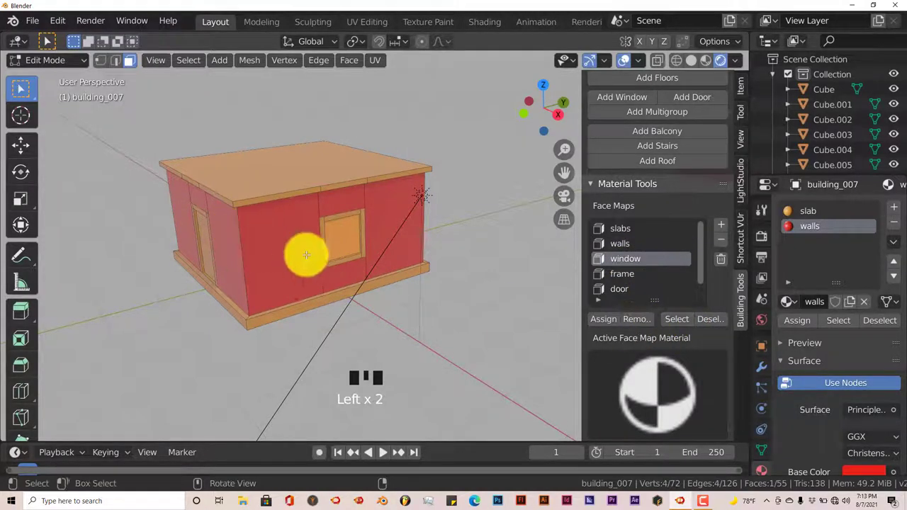
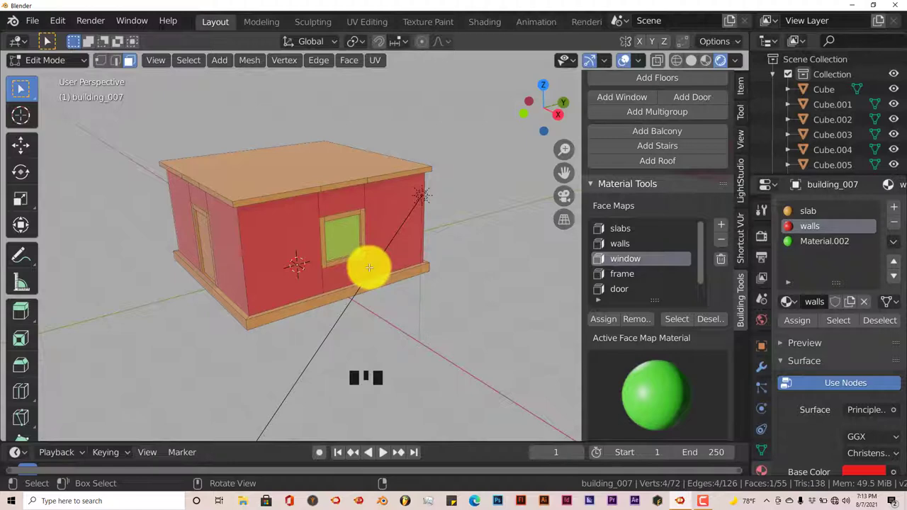
{"action": "key", "text": "Tab"}
Make the window material single-user, rename it 'window' and re-enter Edit Mode.
{"action": "left_click", "coordinate": [821, 246]}
{"action": "left_click", "coordinate": [831, 308]}
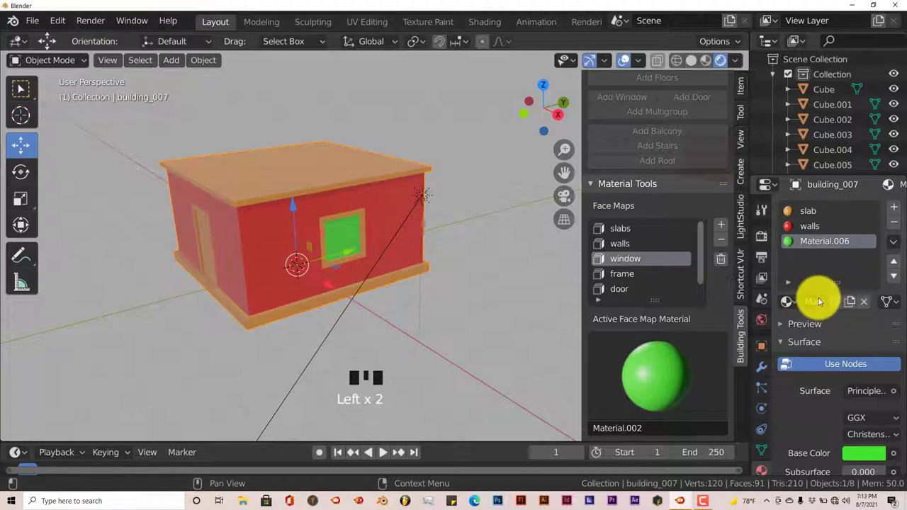
{"action": "left_click", "coordinate": [821, 304]}
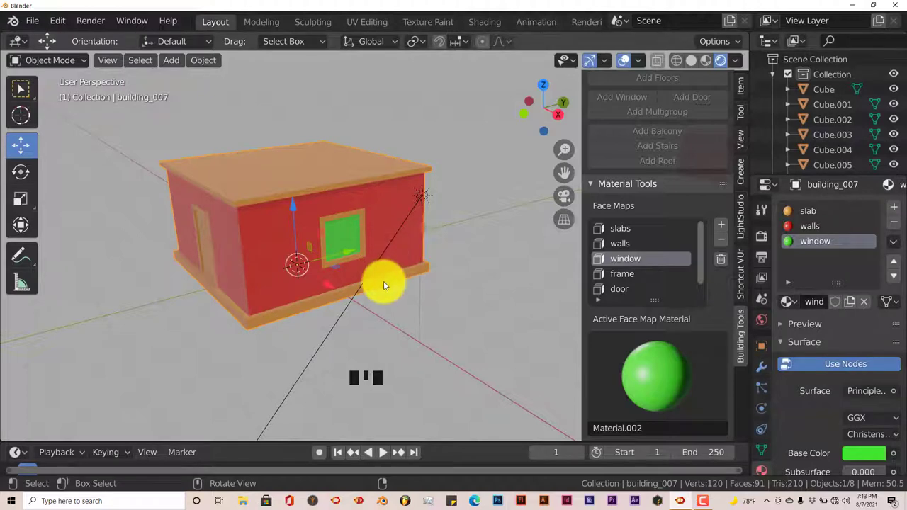
{"action": "key", "text": "Tab"}
Select the frame face map and add a new material slot for it.
{"action": "key", "text": "a"}
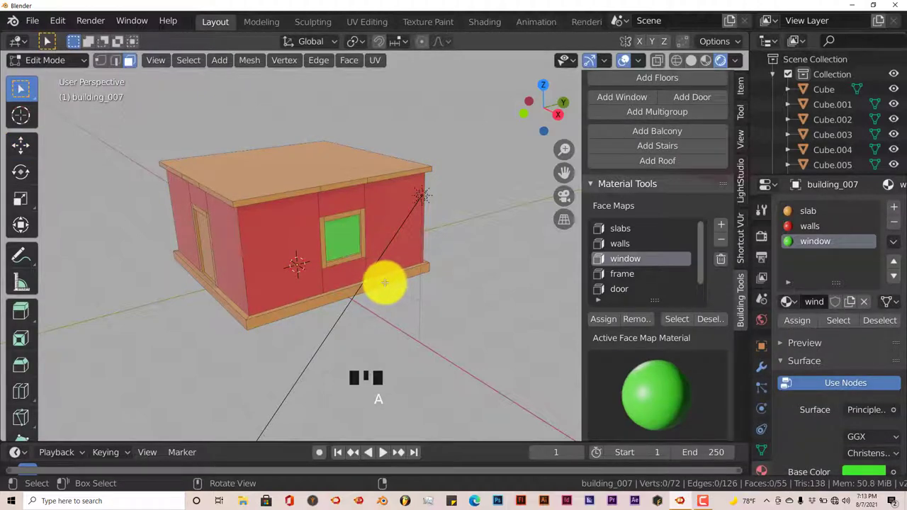
{"action": "left_click", "coordinate": [631, 275]}
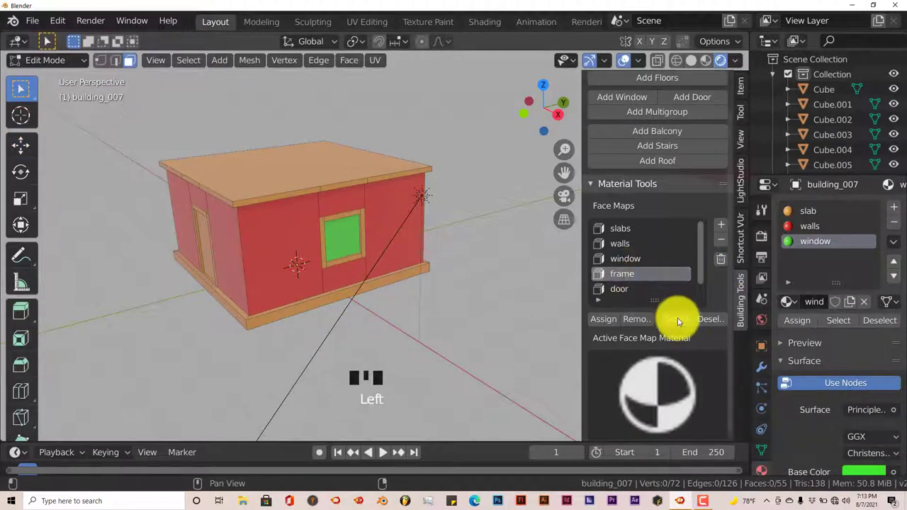
{"action": "left_click_drag", "start_coordinate": [682, 321], "coordinate": [669, 379]}
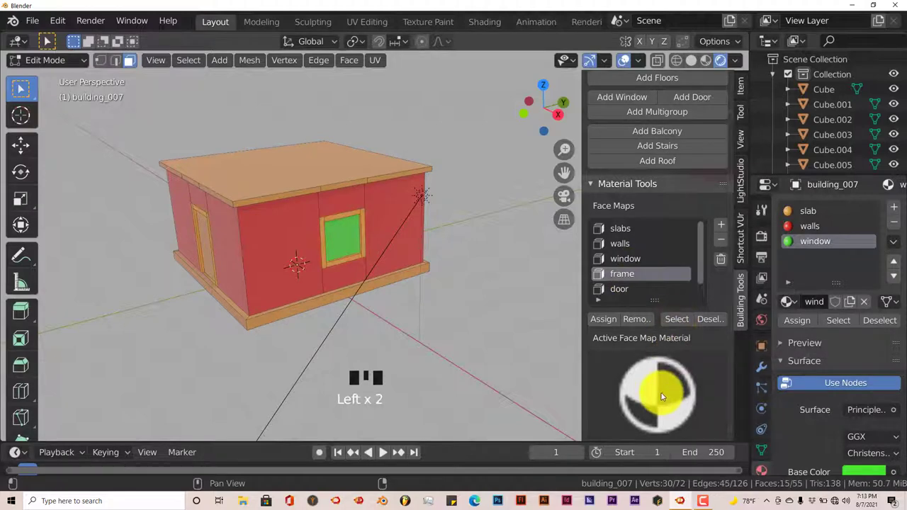
{"action": "left_click", "coordinate": [348, 244]}
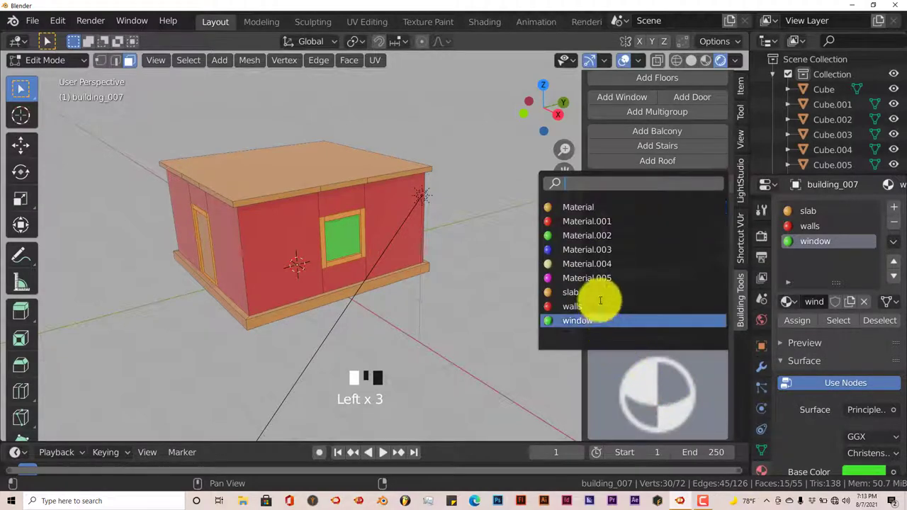
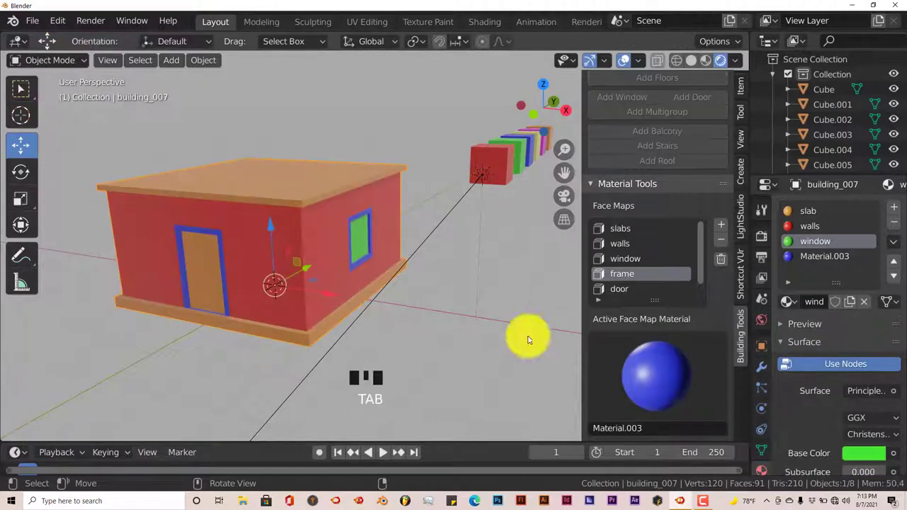
Make the new slot a blue material named 'frame' and assign it to the frames.
{"action": "left_click", "coordinate": [820, 259]}
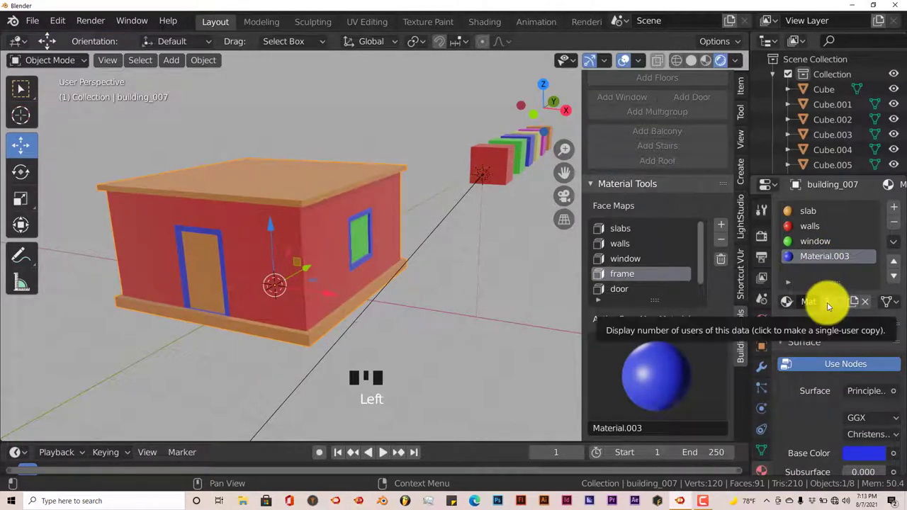
{"action": "left_click_drag", "start_coordinate": [831, 306], "coordinate": [809, 308]}
{"action": "left_click", "coordinate": [817, 304]}
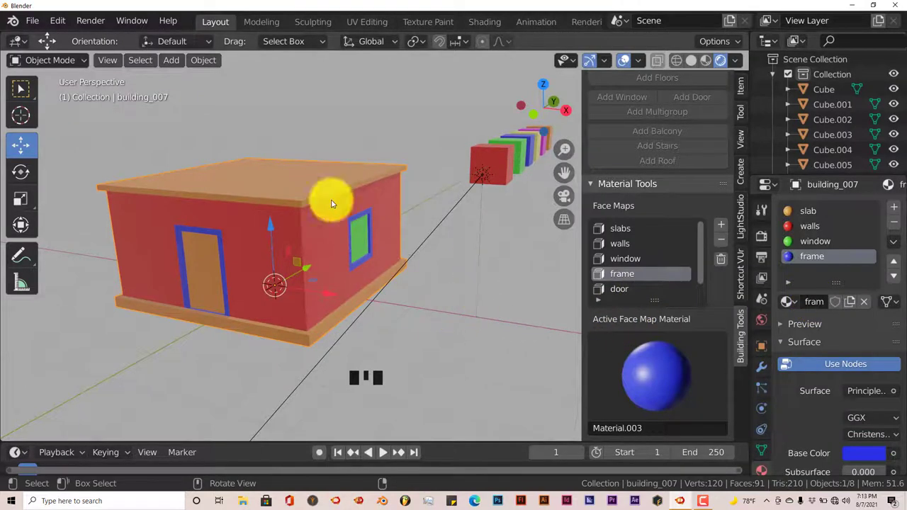
{"action": "key", "text": "Tab"}
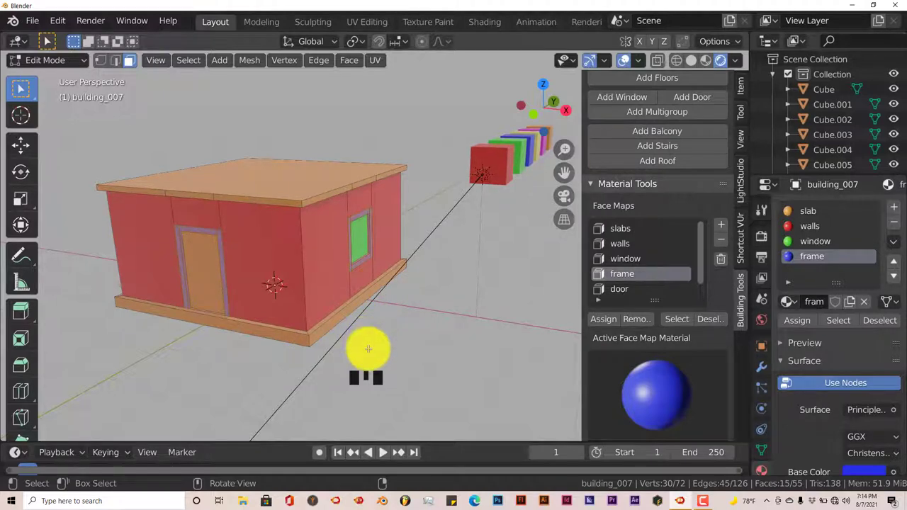
Select the door face map's faces on the building.
{"action": "key", "text": "a"}
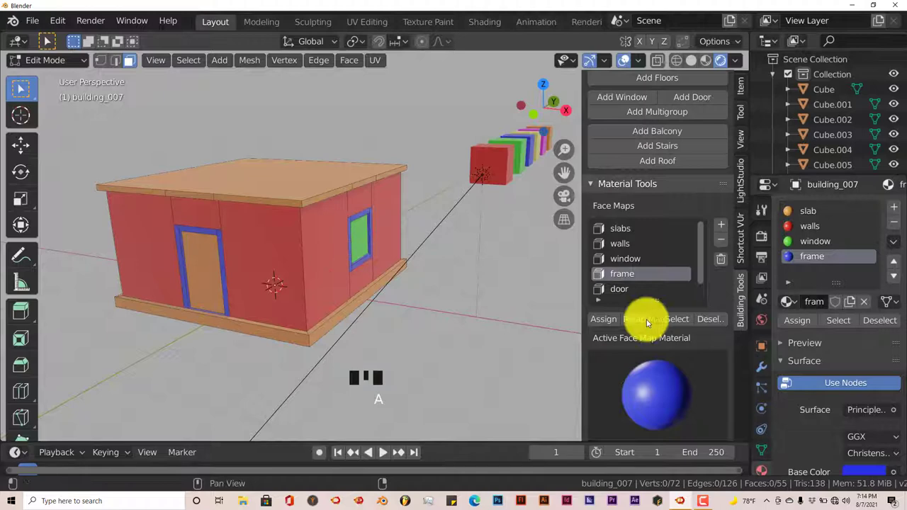
{"action": "left_click", "coordinate": [622, 294]}
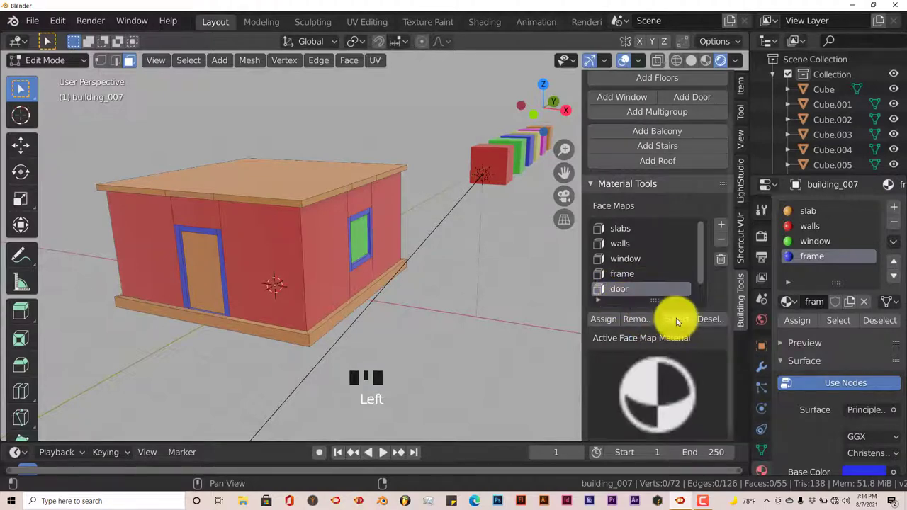
{"action": "left_click", "coordinate": [680, 320]}
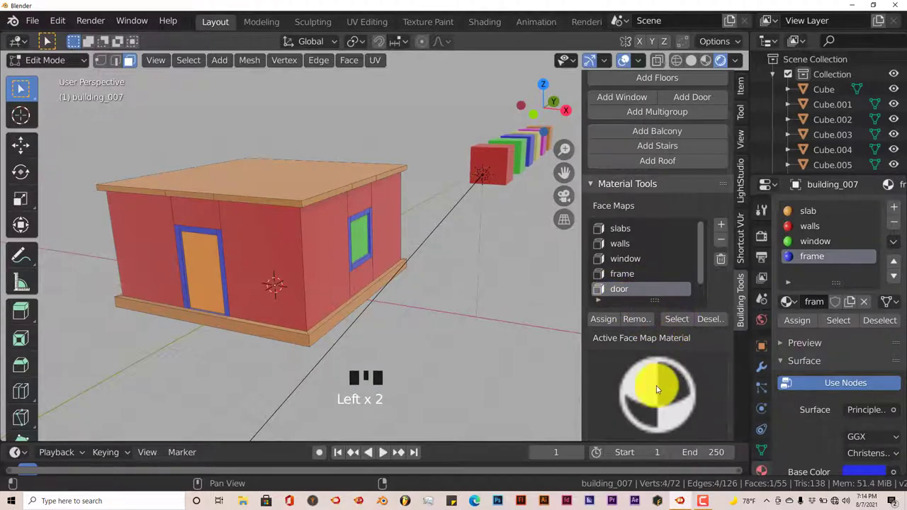
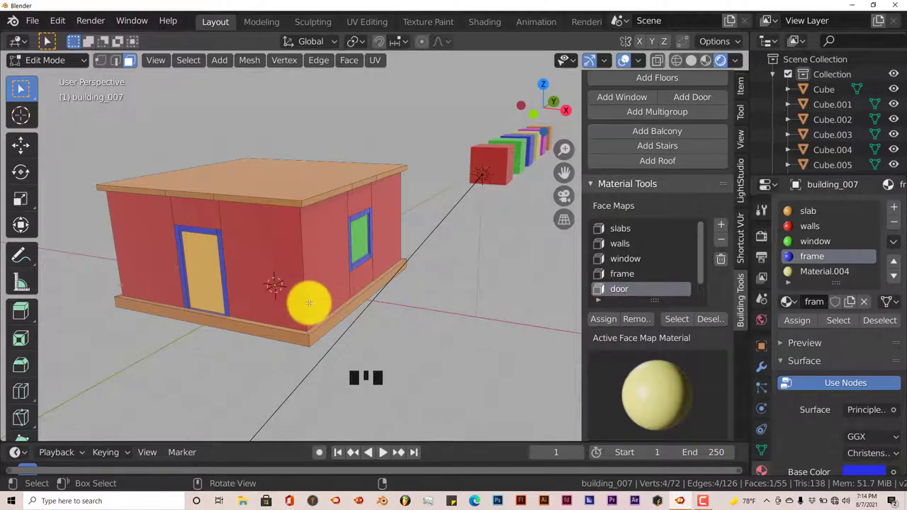
{"action": "key", "text": "Tab"}
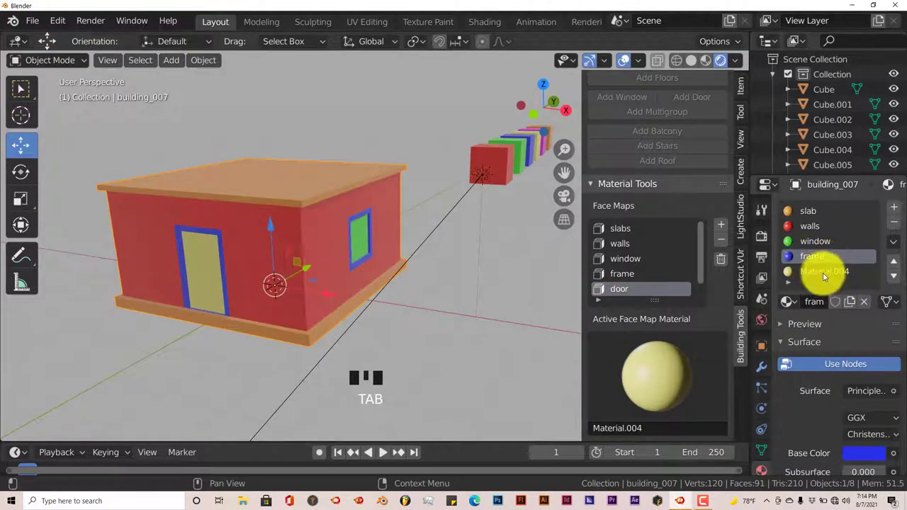
Create a separate yellow material named 'door' and assign it to the door faces.
{"action": "left_click", "coordinate": [826, 276]}
{"action": "left_click", "coordinate": [835, 305]}
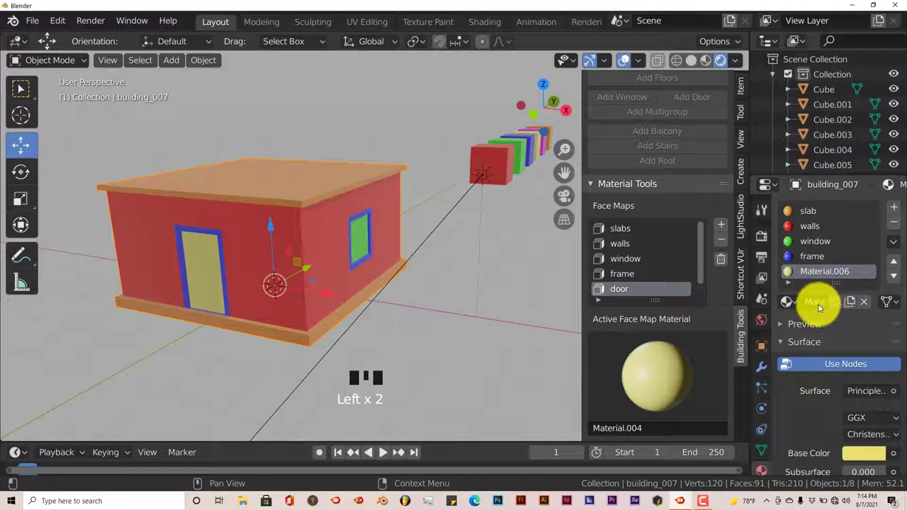
{"action": "left_click", "coordinate": [822, 307]}
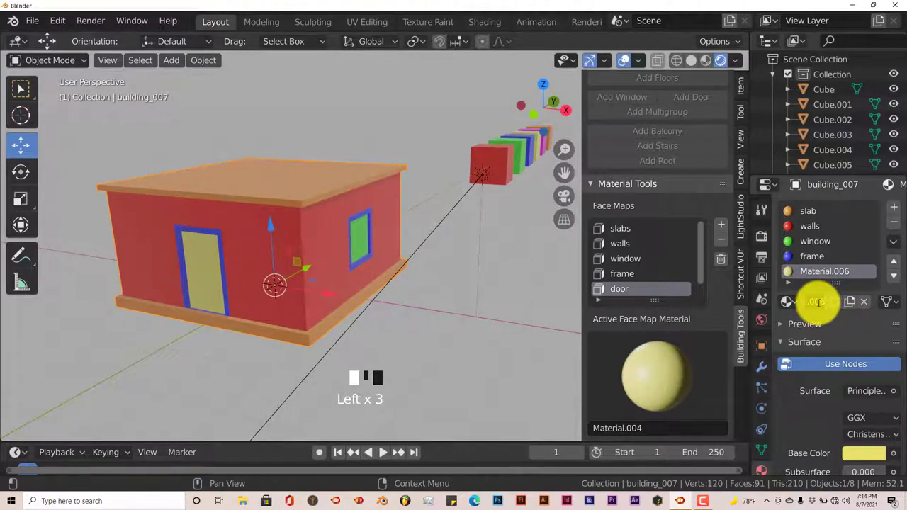
{"action": "key", "text": "o"}
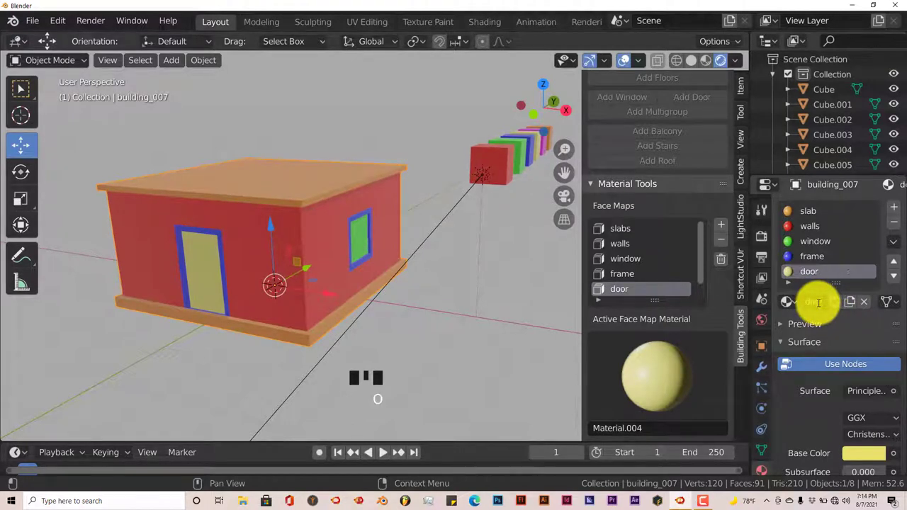
{"action": "scroll", "scroll_direction": "down", "scroll_amount": 3}
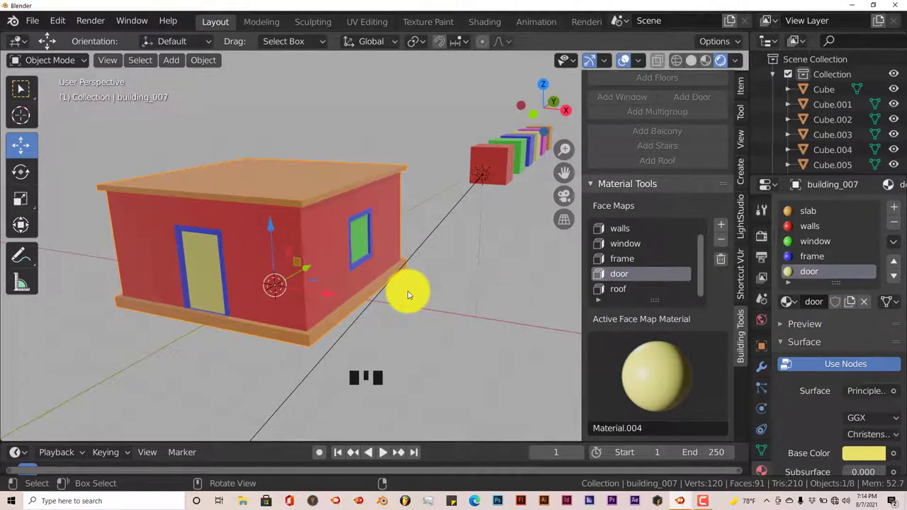
{"action": "key", "text": "Tab"}
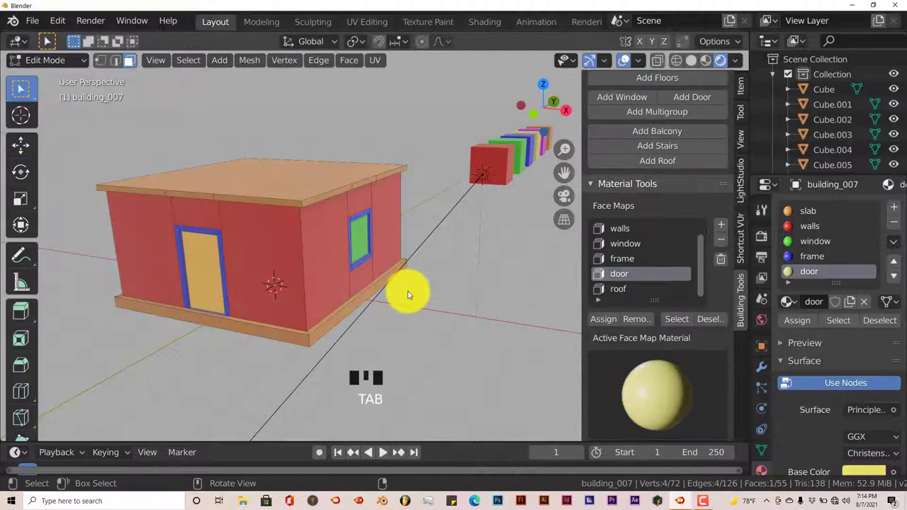
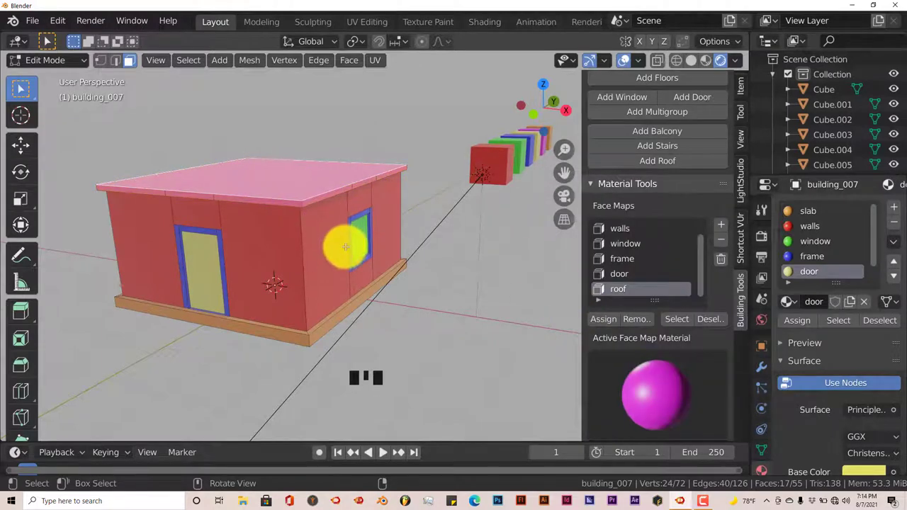
Create a separate magenta material named 'roof' in a new slot for the roof faces.
{"action": "key", "text": "Tab"}
{"action": "scroll", "scroll_direction": "down", "scroll_amount": 3}
{"action": "left_click", "coordinate": [823, 272]}
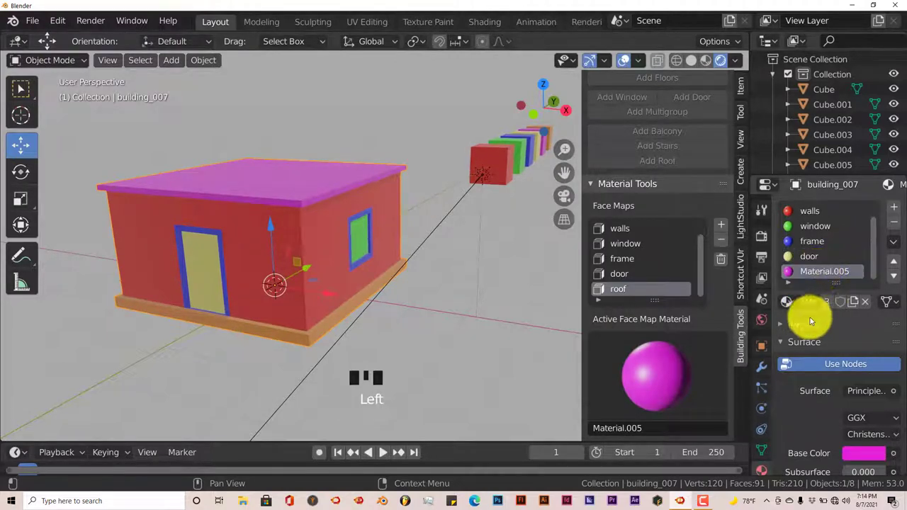
{"action": "left_click", "coordinate": [831, 303]}
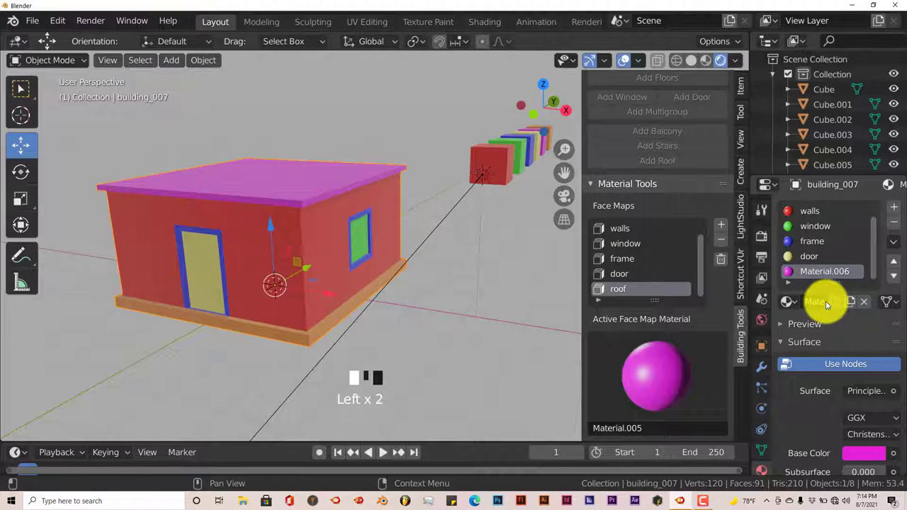
{"action": "left_click_drag", "start_coordinate": [821, 302], "coordinate": [820, 303]}
{"action": "key", "text": "o"}
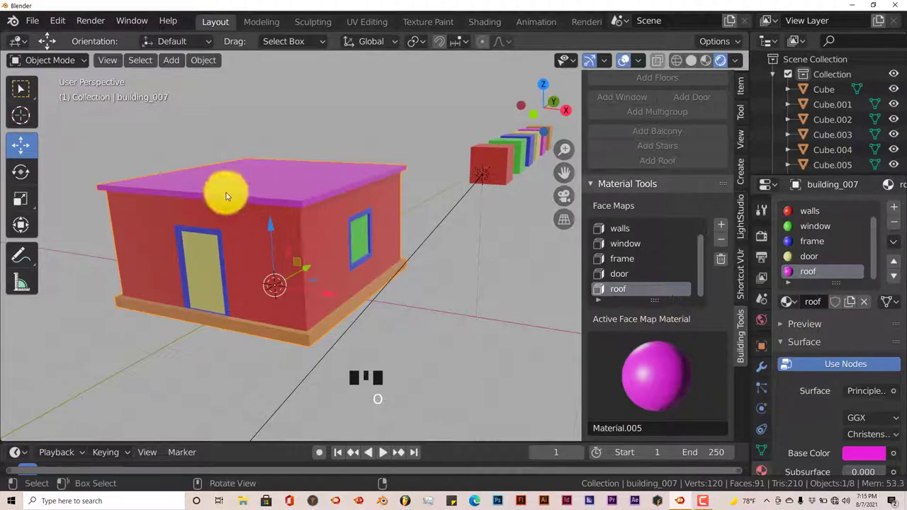
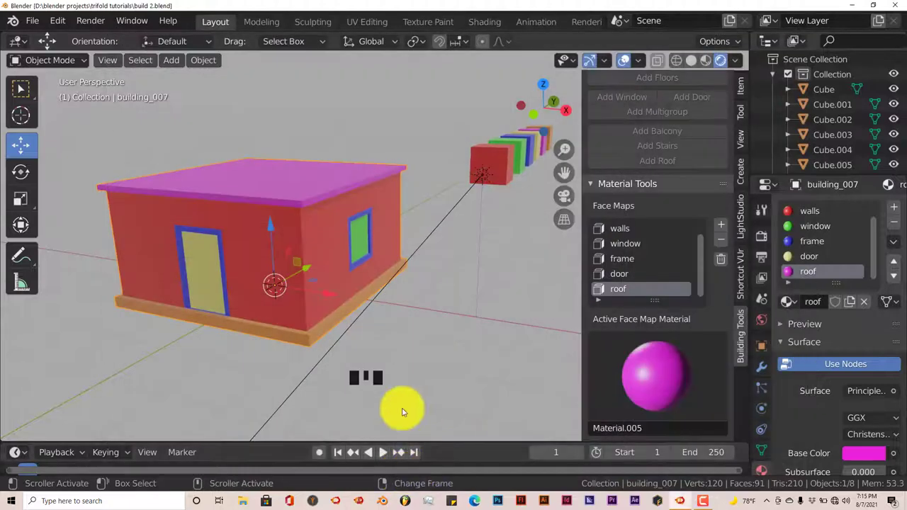
Orbit the view to look straight at the wall with the window.
{"action": "left_click_drag", "start_coordinate": [333, 324], "coordinate": [316, 274]}
{"action": "scroll", "scroll_direction": "up", "scroll_amount": 3}
{"action": "left_click_drag", "start_coordinate": [322, 284], "coordinate": [238, 202]}
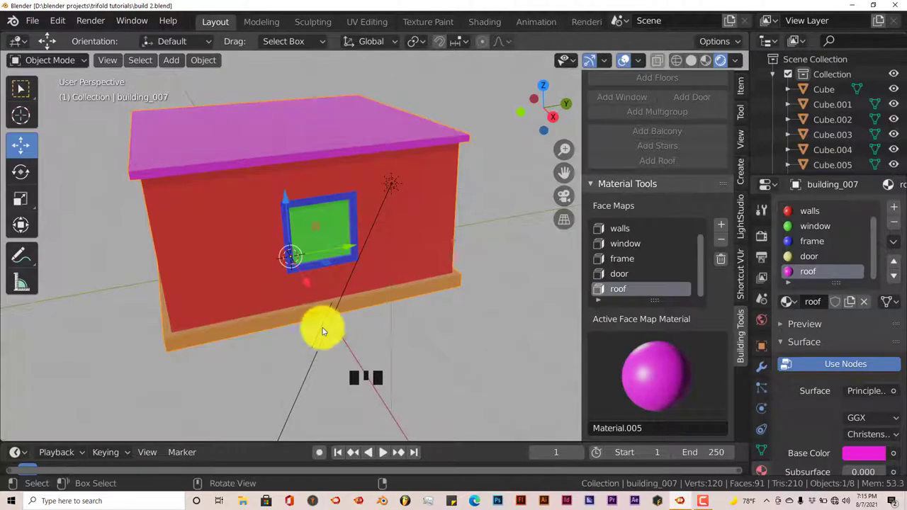
{"action": "left_click_drag", "start_coordinate": [355, 226], "coordinate": [302, 188]}
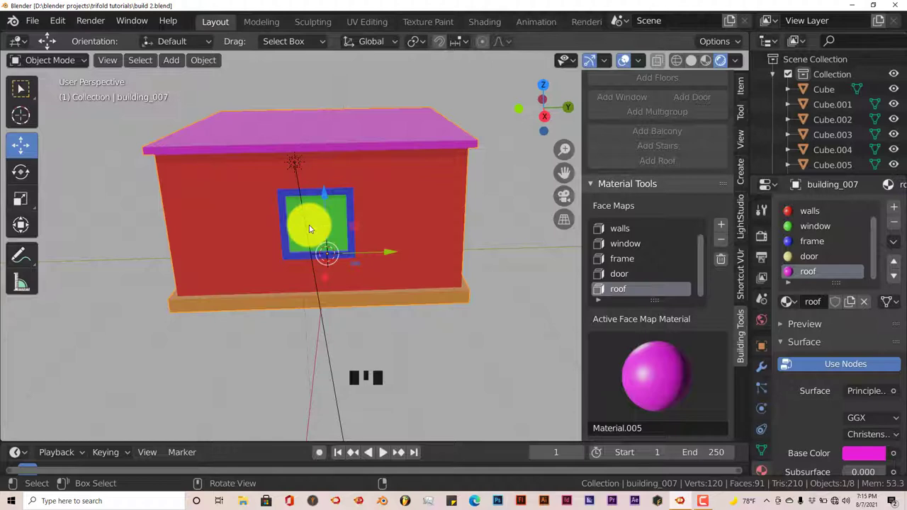
{"action": "left_click_drag", "start_coordinate": [351, 165], "coordinate": [380, 242]}
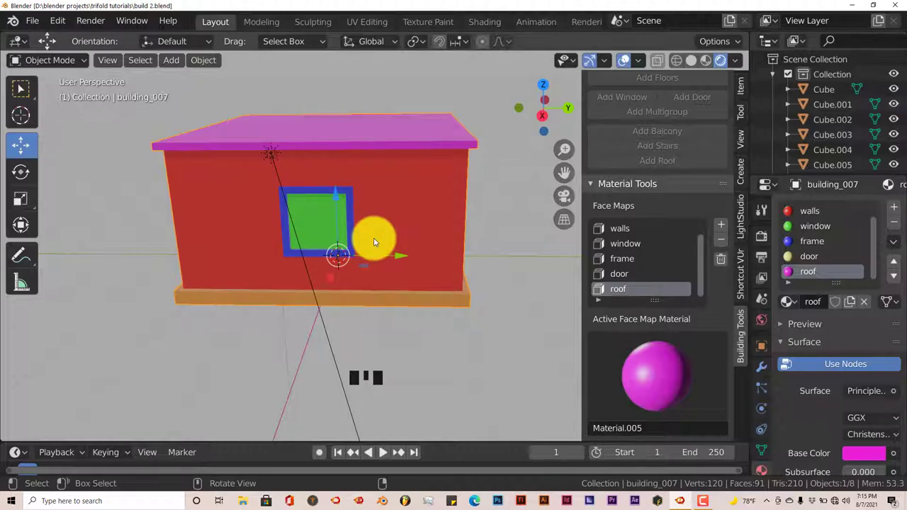
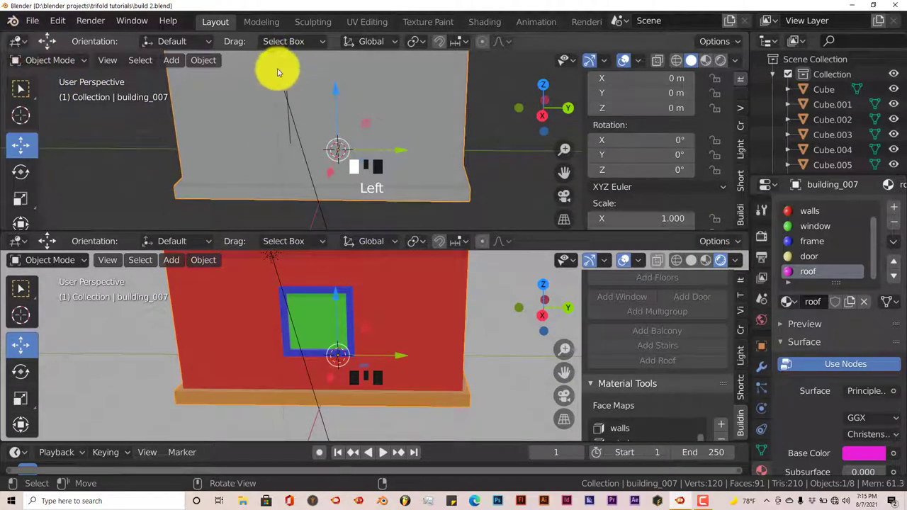
Split off an upper area and turn it into a Shader Editor showing the roof's Principled BSDF.
{"action": "left_click_drag", "start_coordinate": [30, 47], "coordinate": [42, 191]}
{"action": "scroll", "scroll_direction": "up", "scroll_amount": 3}
{"action": "left_click_drag", "start_coordinate": [163, 152], "coordinate": [368, 155]}
{"action": "scroll", "scroll_direction": "up", "scroll_amount": 3}
{"action": "left_click_drag", "start_coordinate": [294, 165], "coordinate": [401, 103]}
{"action": "left_click_drag", "start_coordinate": [401, 103], "coordinate": [402, 101]}
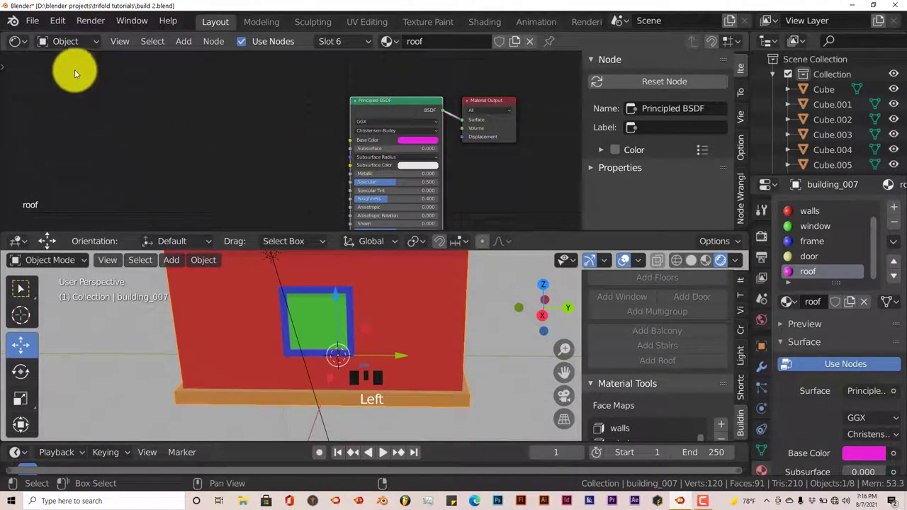
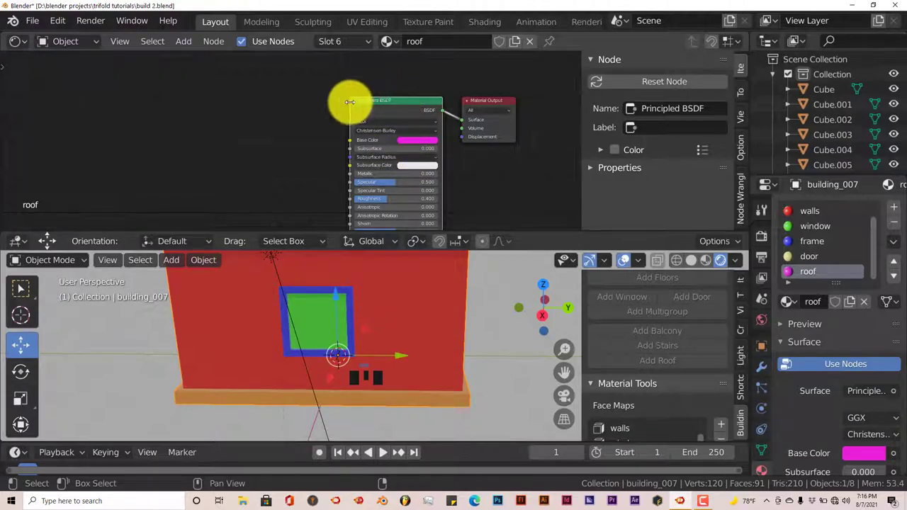
Add a mapped Image Texture node chain to the roof shader with Ctrl+T.
{"action": "key", "text": "ctrl+t"}
{"action": "key", "text": "g"}
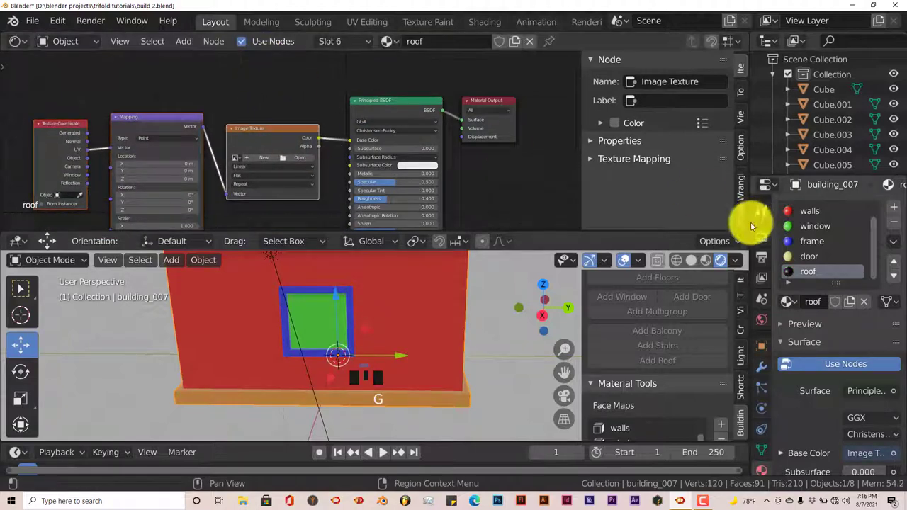
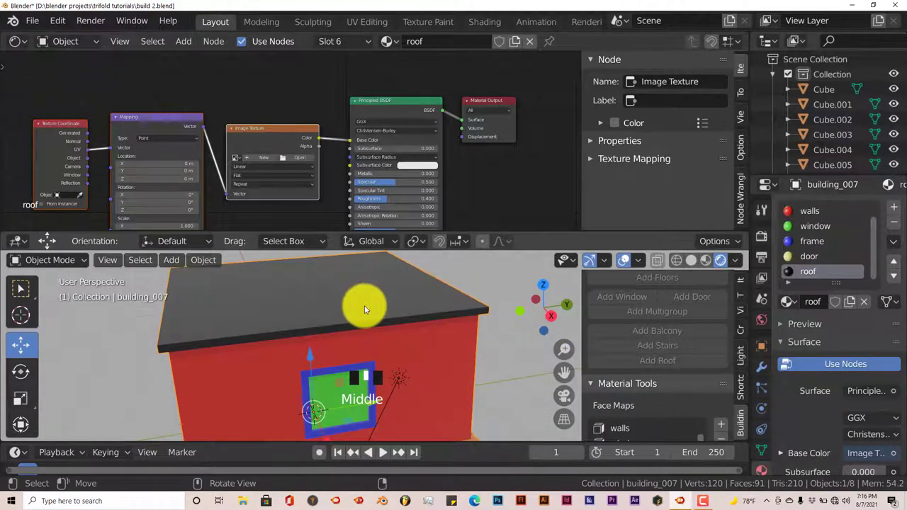
{"action": "left_click_drag", "start_coordinate": [315, 219], "coordinate": [337, 326]}
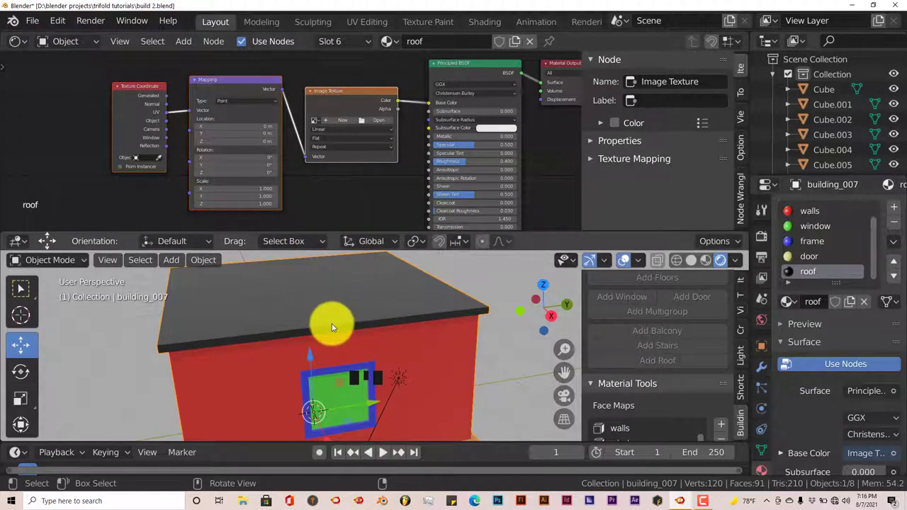
{"action": "scroll", "scroll_direction": "up", "scroll_amount": 3}
Load an asphalt image into the roof's texture node and move on to the slab material.
{"action": "left_click_drag", "start_coordinate": [143, 174], "coordinate": [150, 100]}
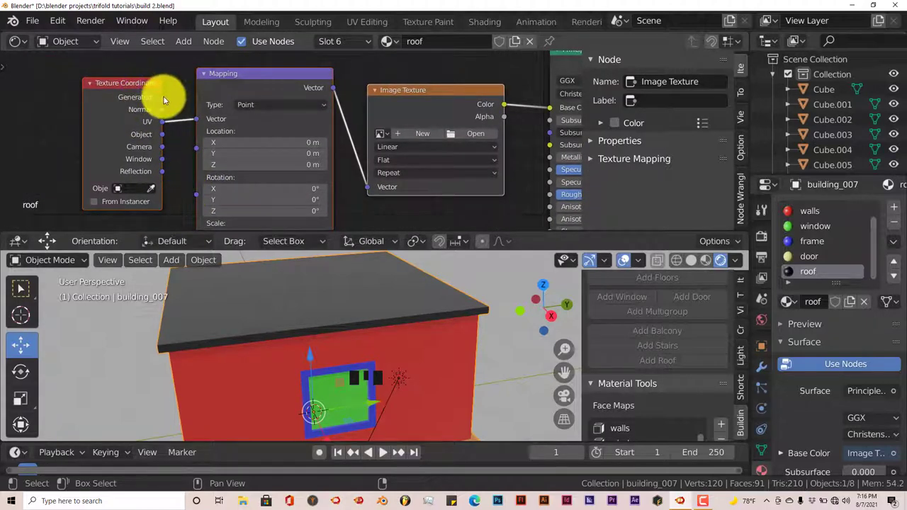
{"action": "left_click", "coordinate": [168, 100]}
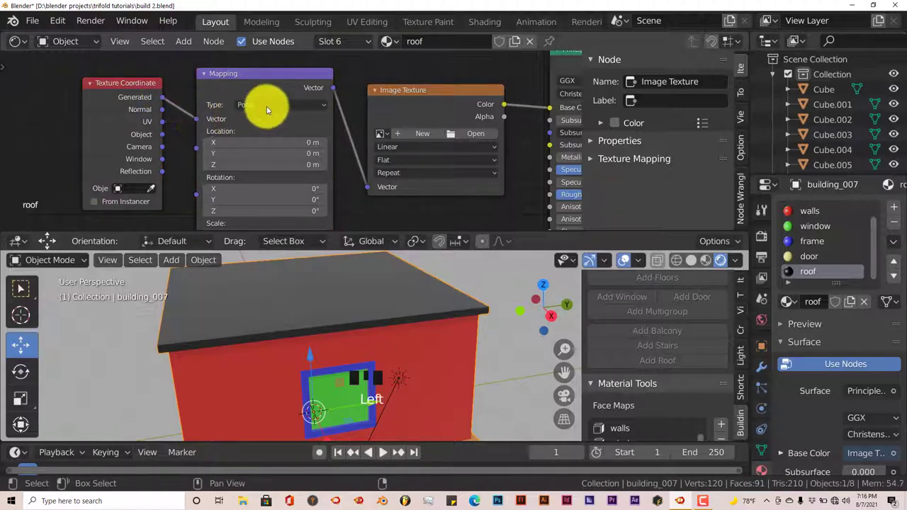
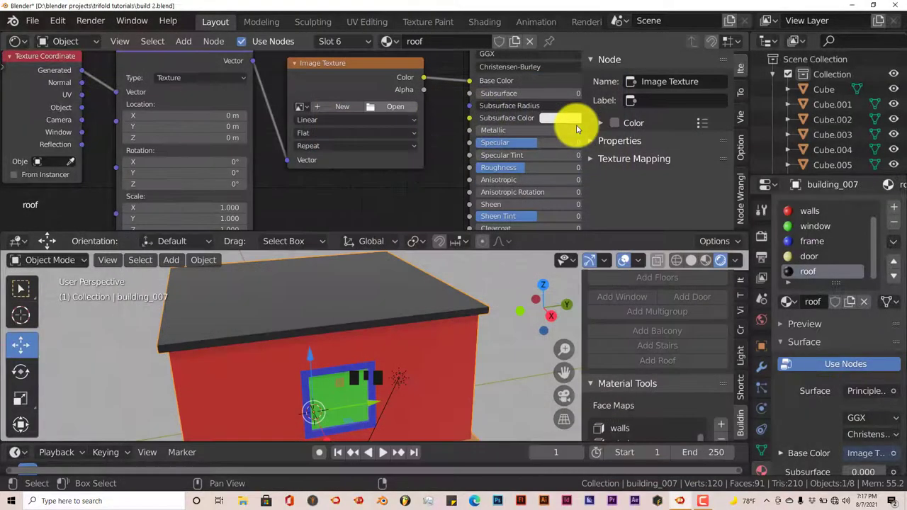
{"action": "left_click_drag", "start_coordinate": [409, 323], "coordinate": [343, 130]}
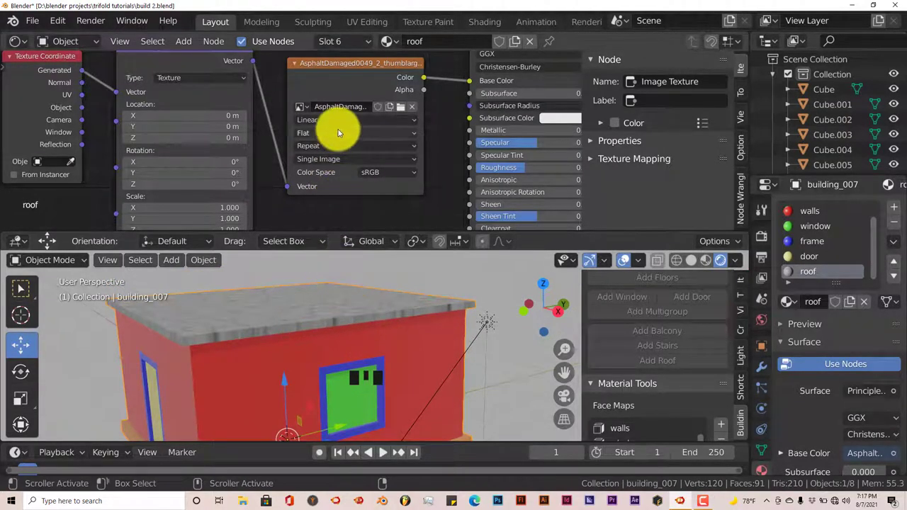
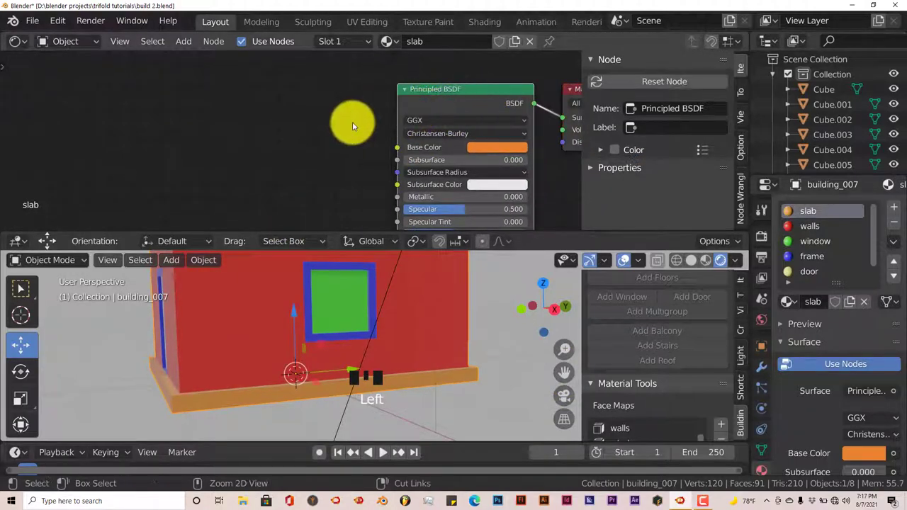
Give the slab a box-projected asphalt image texture, then select the walls shader node.
{"action": "key", "text": "ctrl+t"}
{"action": "key", "text": "g"}
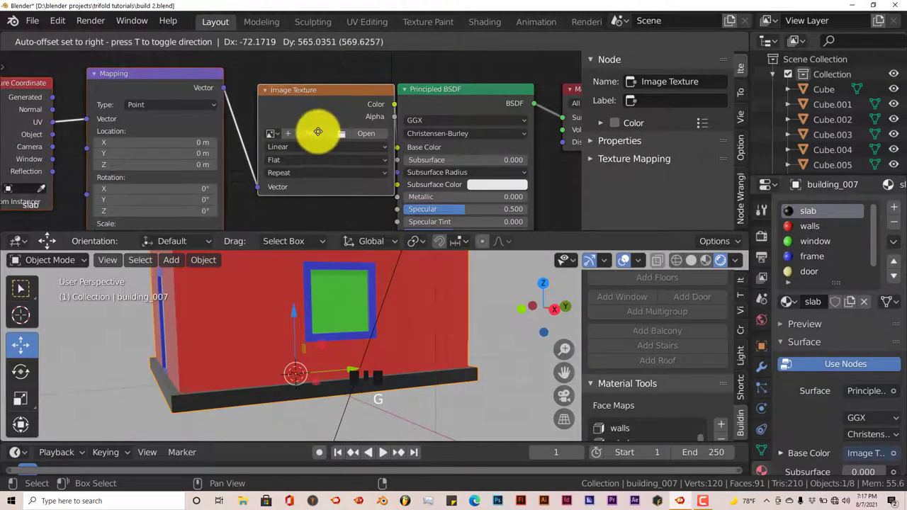
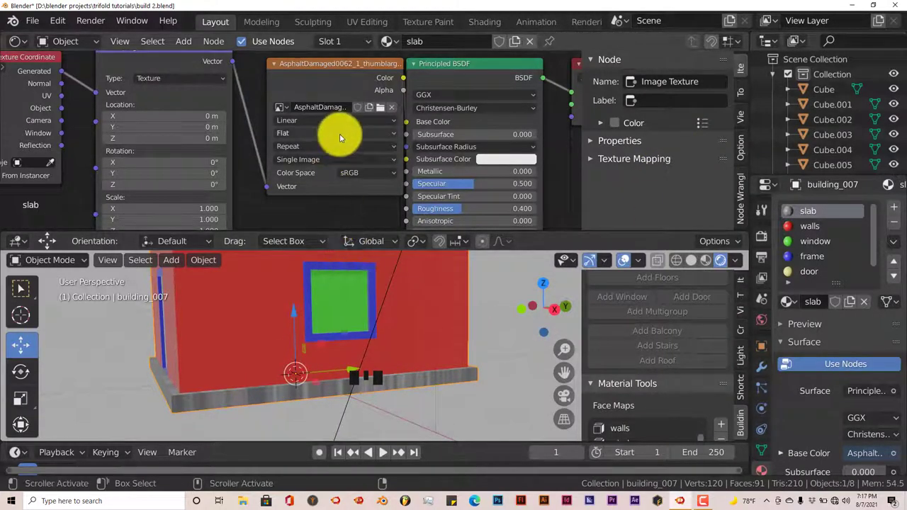
{"action": "left_click_drag", "start_coordinate": [345, 135], "coordinate": [738, 297]}
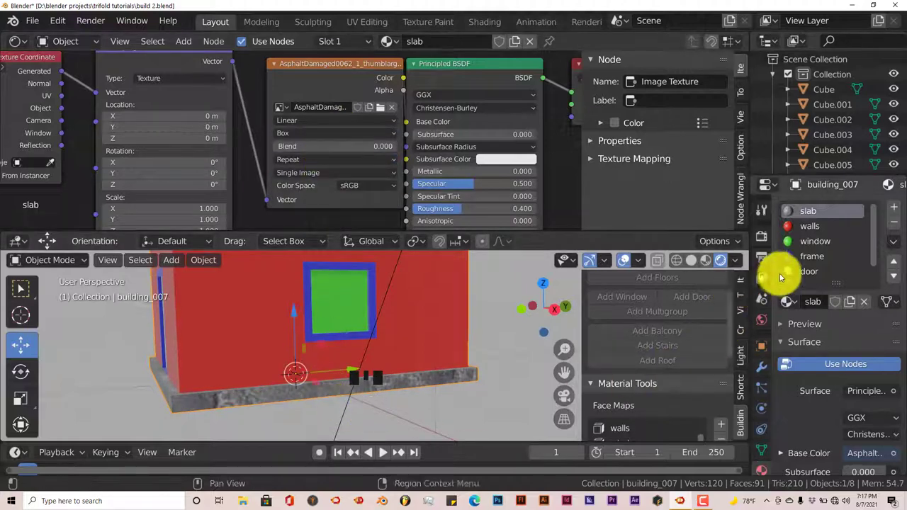
{"action": "left_click", "coordinate": [810, 227]}
{"action": "left_click", "coordinate": [488, 69]}
Add a box-projected stone brick image texture chain to the walls shader.
{"action": "key", "text": "ctrl+t"}
{"action": "key", "text": "g"}
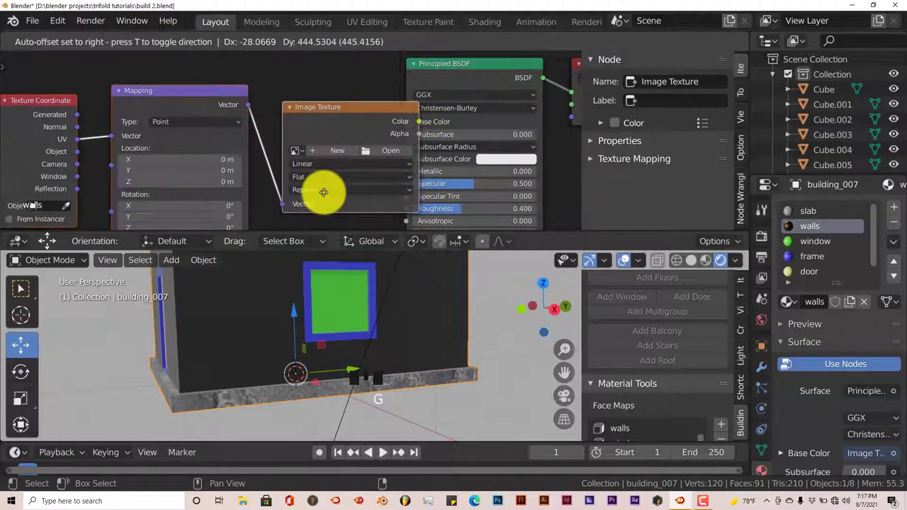
{"action": "left_click", "coordinate": [88, 108]}
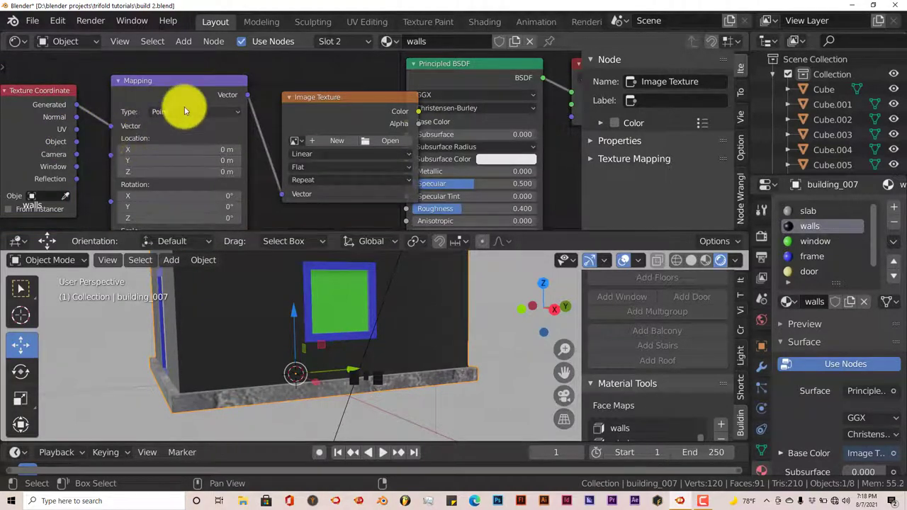
{"action": "left_click_drag", "start_coordinate": [188, 114], "coordinate": [394, 145]}
{"action": "left_click", "coordinate": [395, 144]}
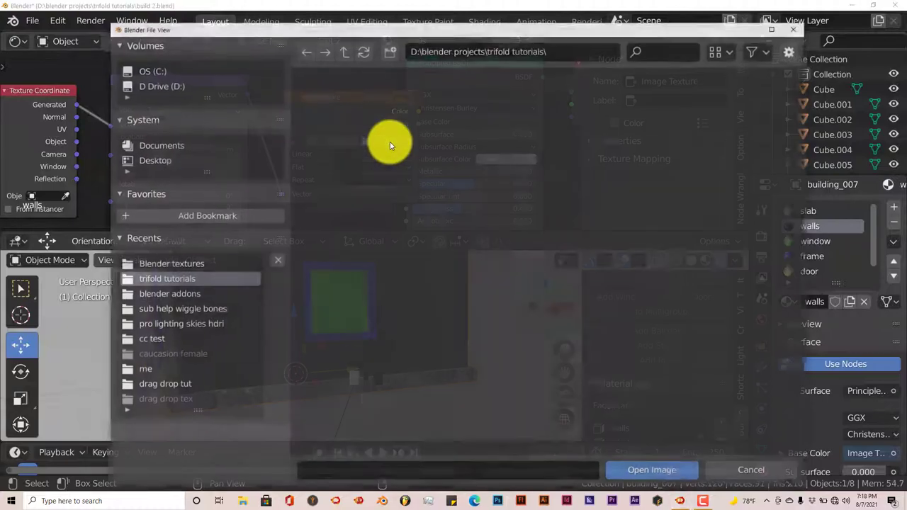
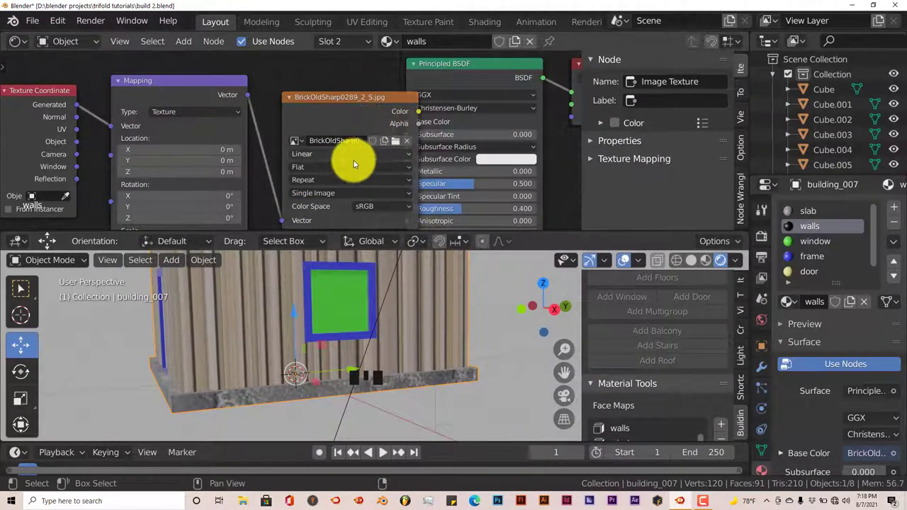
{"action": "left_click_drag", "start_coordinate": [354, 171], "coordinate": [338, 193]}
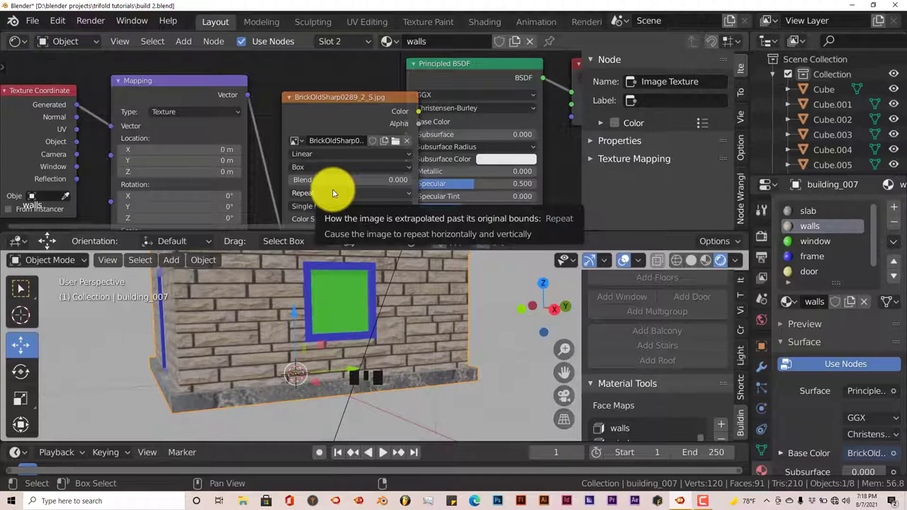
Halve the brick texture's Mapping scale on X and Y.
{"action": "left_click_drag", "start_coordinate": [454, 336], "coordinate": [252, 333]}
{"action": "scroll", "scroll_direction": "down", "scroll_amount": 3}
{"action": "left_click_drag", "start_coordinate": [271, 170], "coordinate": [202, 169]}
{"action": "left_click", "coordinate": [202, 169]}
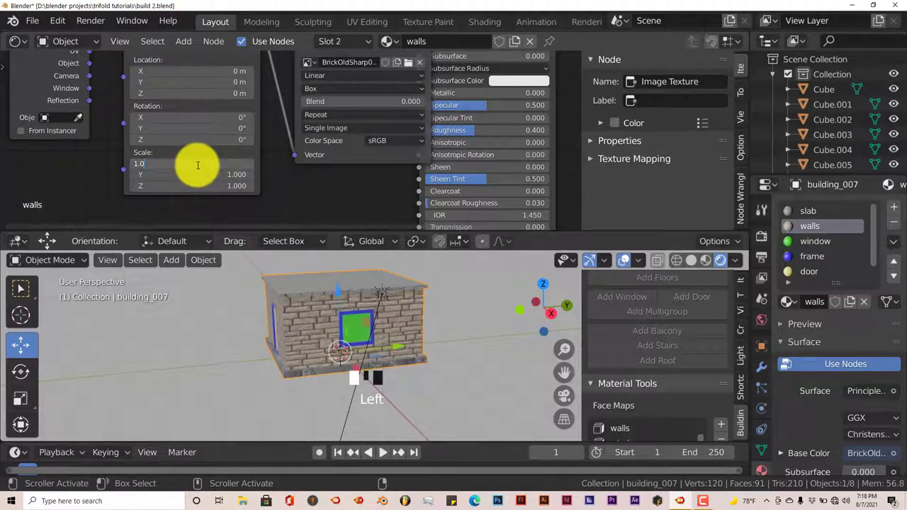
{"action": "left_click_drag", "start_coordinate": [201, 168], "coordinate": [313, 325]}
{"action": "scroll", "scroll_direction": "up", "scroll_amount": 3}
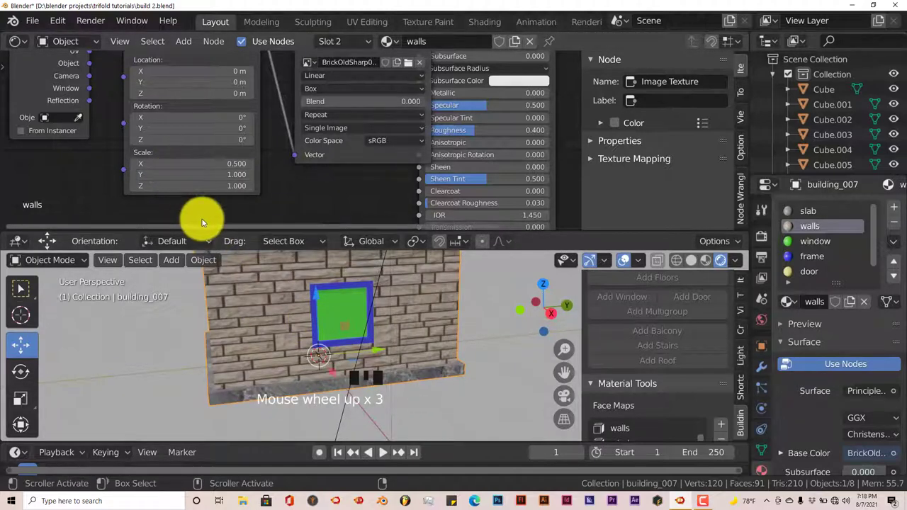
{"action": "left_click", "coordinate": [194, 179]}
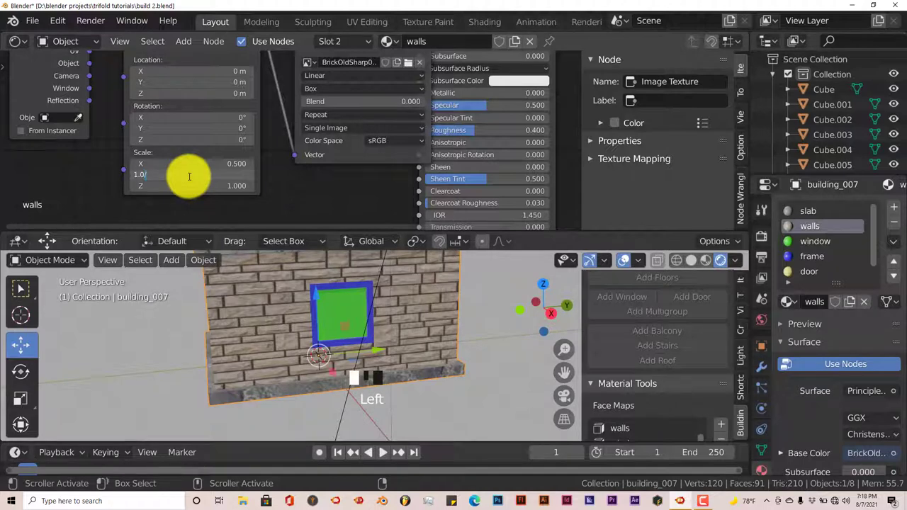
{"action": "scroll", "scroll_direction": "down", "scroll_amount": 3}
Inspect the brick walls in the viewport and bring up the window material.
{"action": "left_click_drag", "start_coordinate": [348, 367], "coordinate": [417, 342]}
{"action": "scroll", "scroll_direction": "up", "scroll_amount": 3}
{"action": "left_click_drag", "start_coordinate": [458, 353], "coordinate": [822, 247]}
{"action": "left_click", "coordinate": [822, 247]}
{"action": "left_click_drag", "start_coordinate": [357, 152], "coordinate": [351, 108]}
{"action": "left_click", "coordinate": [351, 108]}
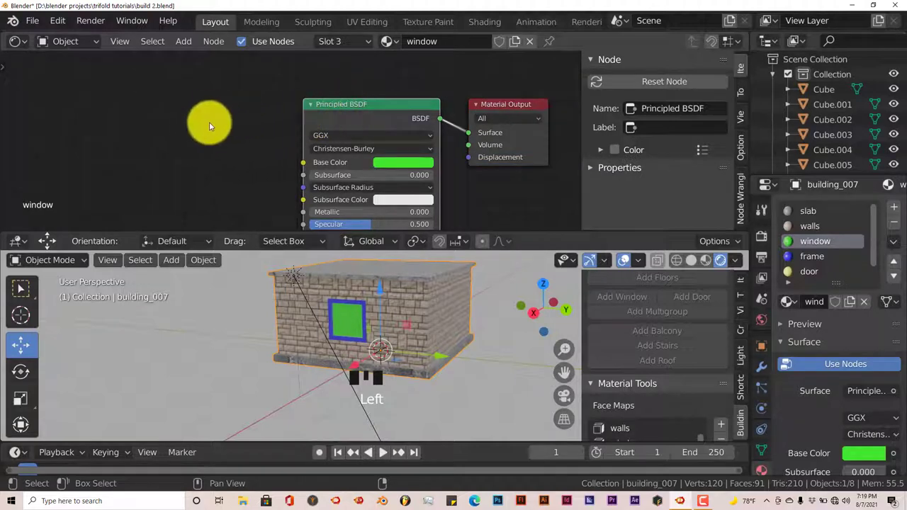
Replace the window's Principled BSDF with a Glass BSDF wired to the Surface output.
{"action": "key", "text": "shift+a"}
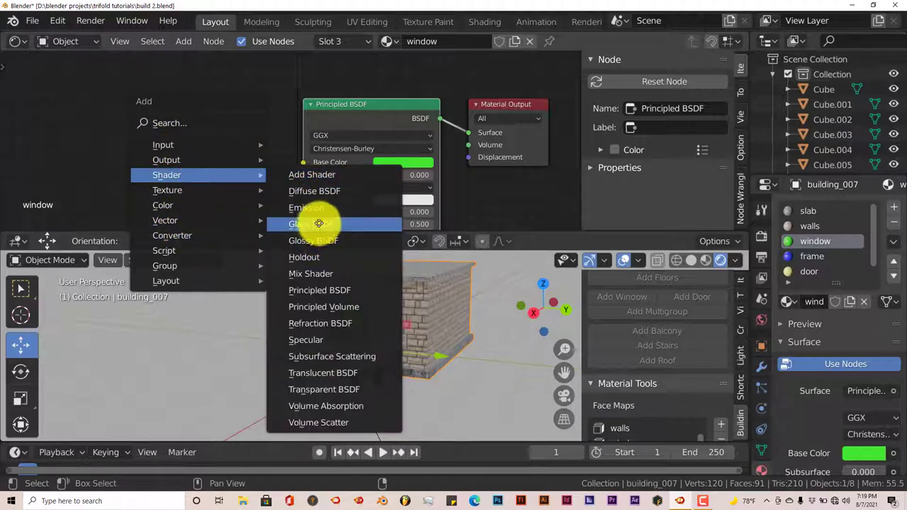
{"action": "left_click", "coordinate": [383, 108]}
{"action": "key", "text": "Delete"}
{"action": "left_click_drag", "start_coordinate": [267, 100], "coordinate": [326, 118]}
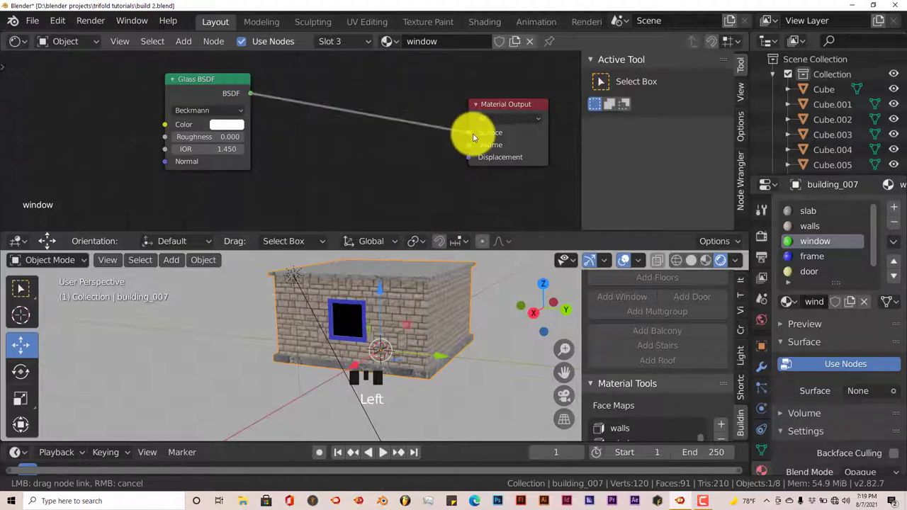
Orbit around the building to check the glass window.
{"action": "middle_click", "coordinate": [407, 321]}
{"action": "scroll", "scroll_direction": "up", "scroll_amount": 3}
{"action": "left_click_drag", "start_coordinate": [411, 322], "coordinate": [383, 338]}
{"action": "left_click_drag", "start_coordinate": [400, 335], "coordinate": [348, 332]}
{"action": "scroll", "scroll_direction": "down", "scroll_amount": 3}
{"action": "left_click_drag", "start_coordinate": [356, 327], "coordinate": [416, 338]}
{"action": "scroll", "scroll_direction": "down", "scroll_amount": 3}
{"action": "scroll", "scroll_direction": "up", "scroll_amount": 3}
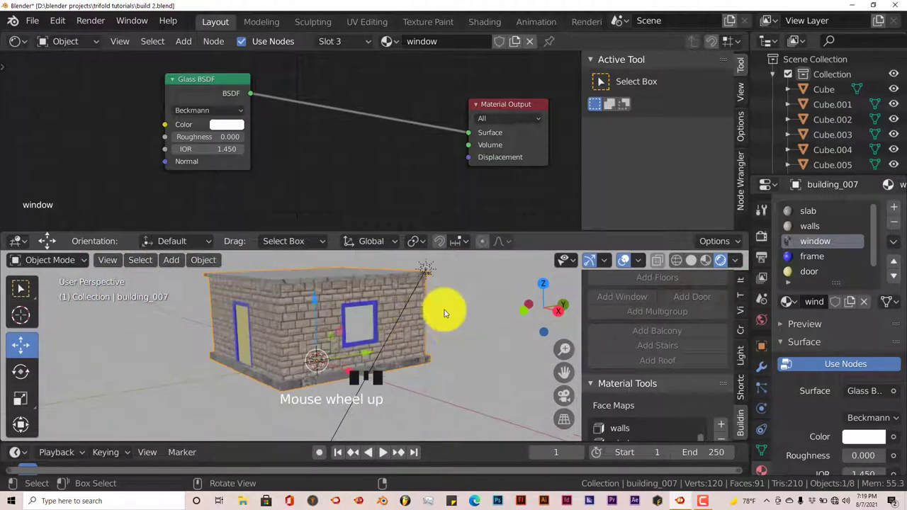
{"action": "left_click_drag", "start_coordinate": [470, 324], "coordinate": [818, 262]}
Add a mapped Image Texture chain to the frame shader and browse for a wood image.
{"action": "left_click", "coordinate": [818, 263]}
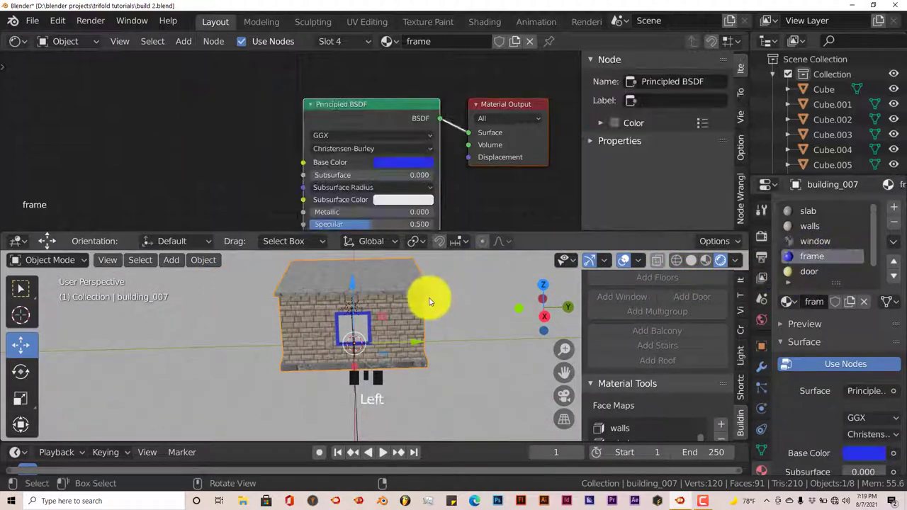
{"action": "scroll", "scroll_direction": "up", "scroll_amount": 3}
{"action": "left_click", "coordinate": [338, 110]}
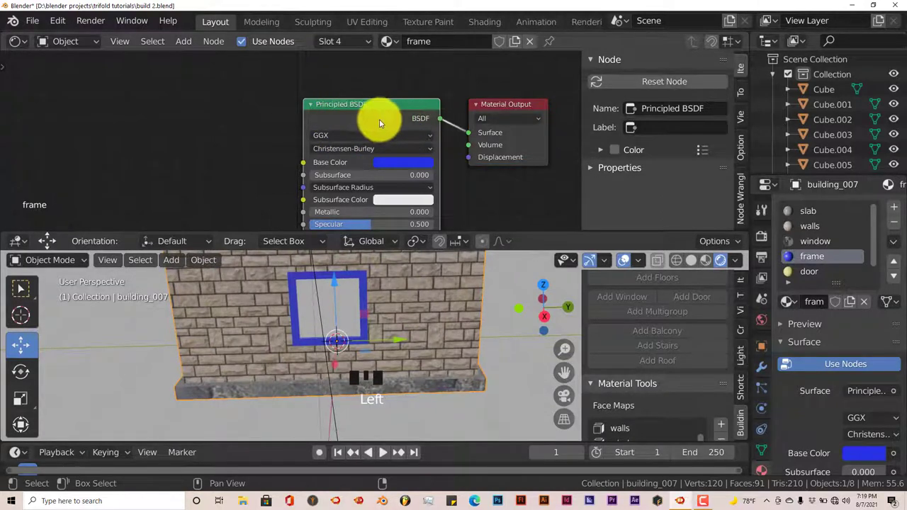
{"action": "key", "text": "ctrl+t"}
{"action": "key", "text": "g"}
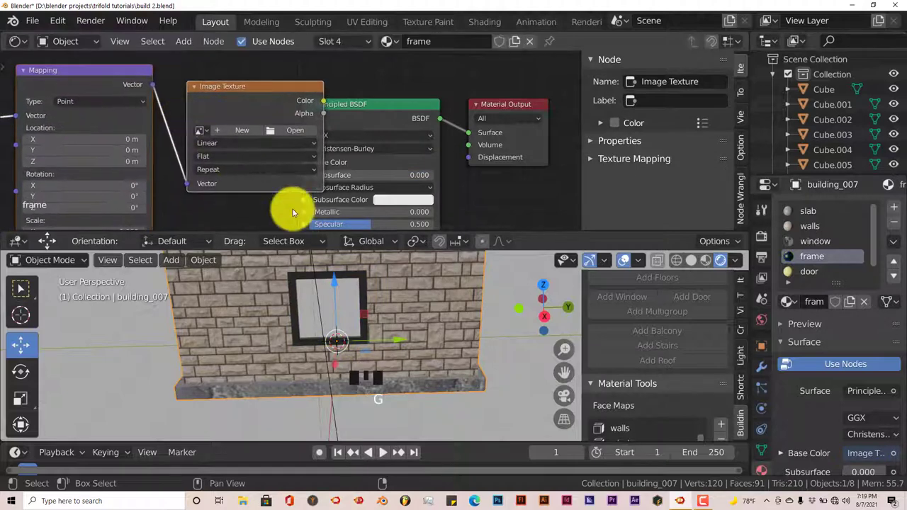
{"action": "left_click_drag", "start_coordinate": [513, 206], "coordinate": [202, 84]}
{"action": "left_click", "coordinate": [202, 84]}
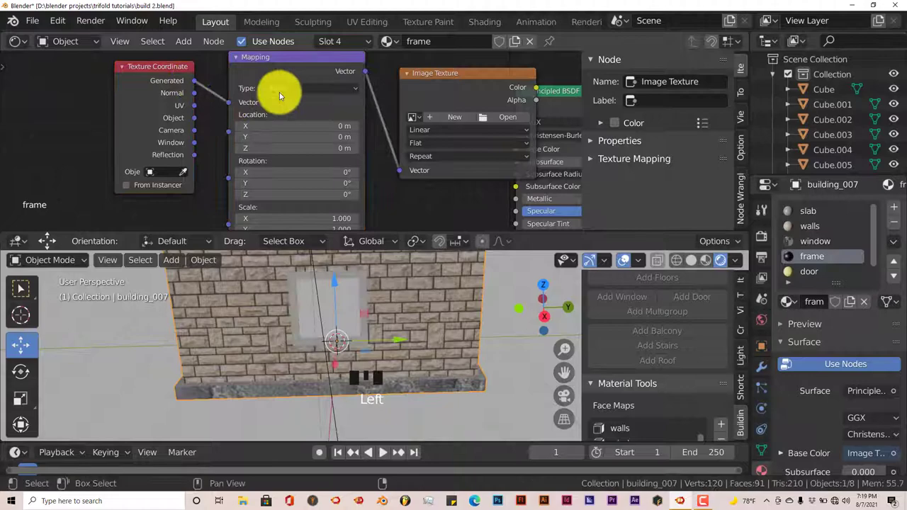
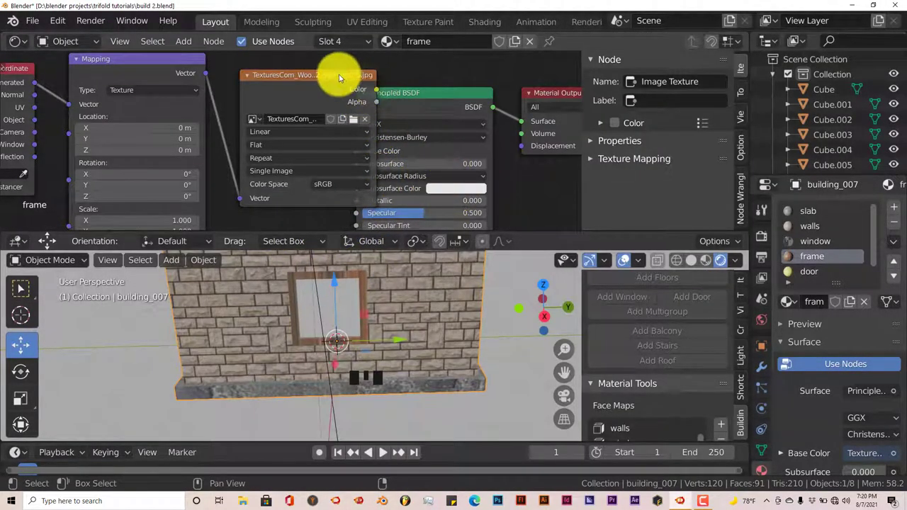
Load the wood image onto the frames and scroll the material list toward the door slot.
{"action": "left_click", "coordinate": [340, 77]}
{"action": "left_click_drag", "start_coordinate": [280, 138], "coordinate": [324, 323]}
{"action": "scroll", "scroll_direction": "up", "scroll_amount": 3}
{"action": "scroll", "scroll_direction": "down", "scroll_amount": 3}
{"action": "scroll", "scroll_direction": "down", "scroll_amount": 3}
{"action": "scroll", "scroll_direction": "down", "scroll_amount": 3}
{"action": "scroll", "scroll_direction": "down", "scroll_amount": 3}
{"action": "scroll", "scroll_direction": "up", "scroll_amount": 3}
Add mapped image texture nodes to the door's Principled BSDF loading the WoodPlanks image with Box projection.
{"action": "left_click", "coordinate": [816, 261]}
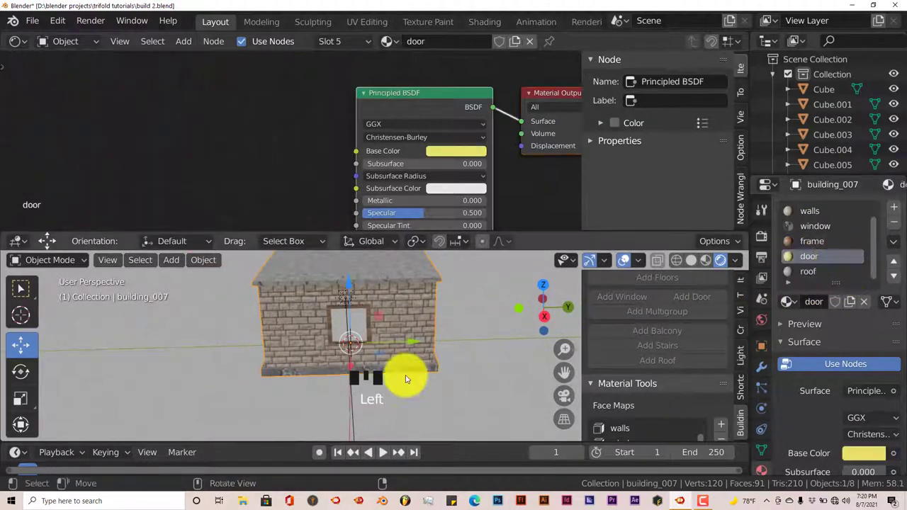
{"action": "left_click_drag", "start_coordinate": [492, 374], "coordinate": [370, 376]}
{"action": "left_click_drag", "start_coordinate": [325, 361], "coordinate": [435, 99]}
{"action": "left_click", "coordinate": [435, 100]}
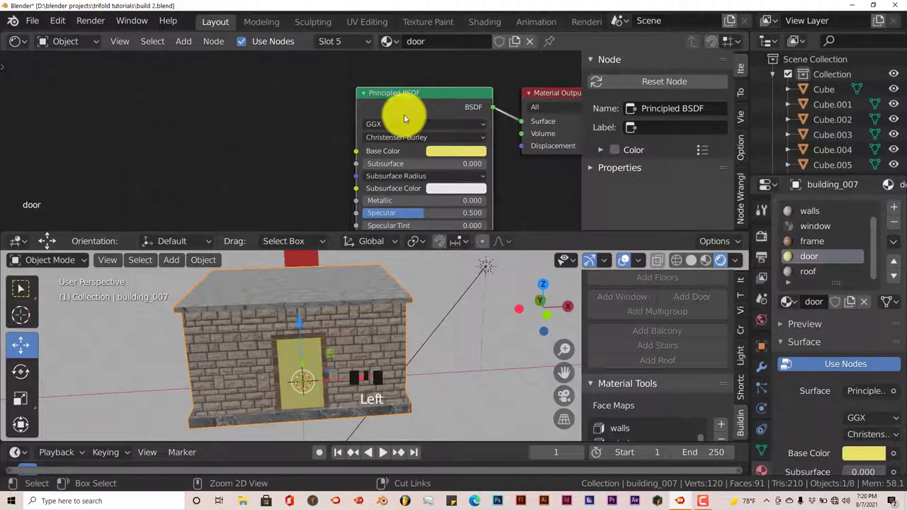
{"action": "key", "text": "ctrl+t"}
{"action": "key", "text": "g"}
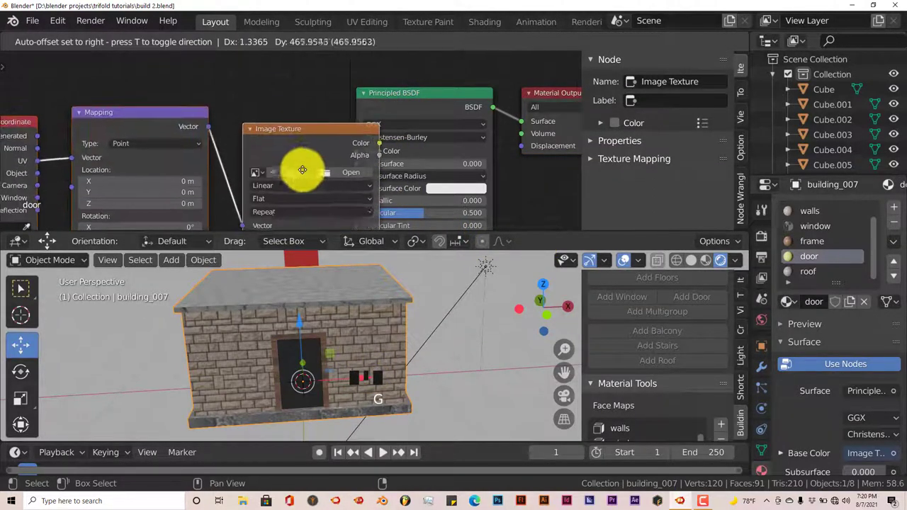
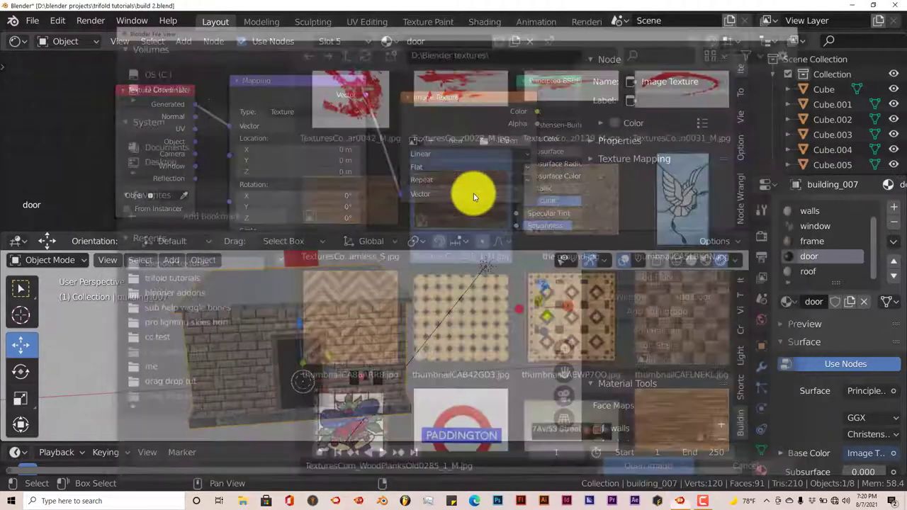
{"action": "left_click_drag", "start_coordinate": [478, 193], "coordinate": [371, 372]}
{"action": "scroll", "scroll_direction": "up", "scroll_amount": 3}
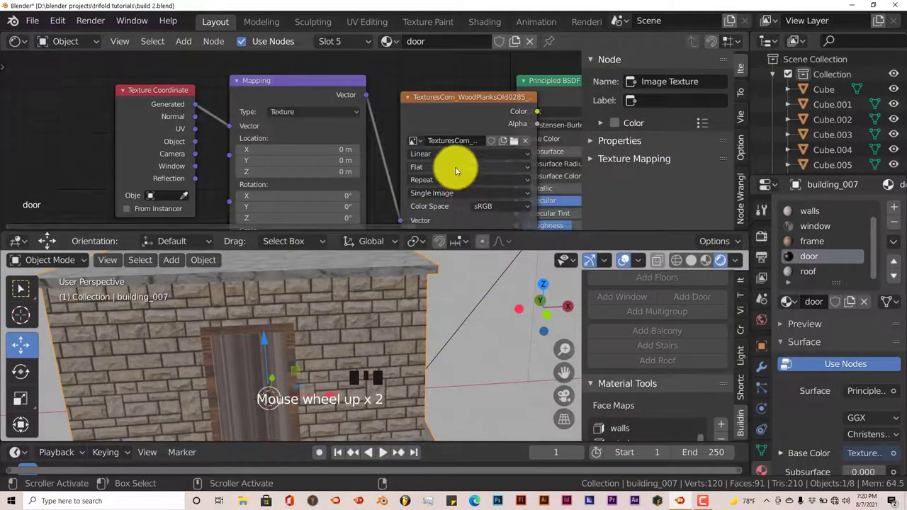
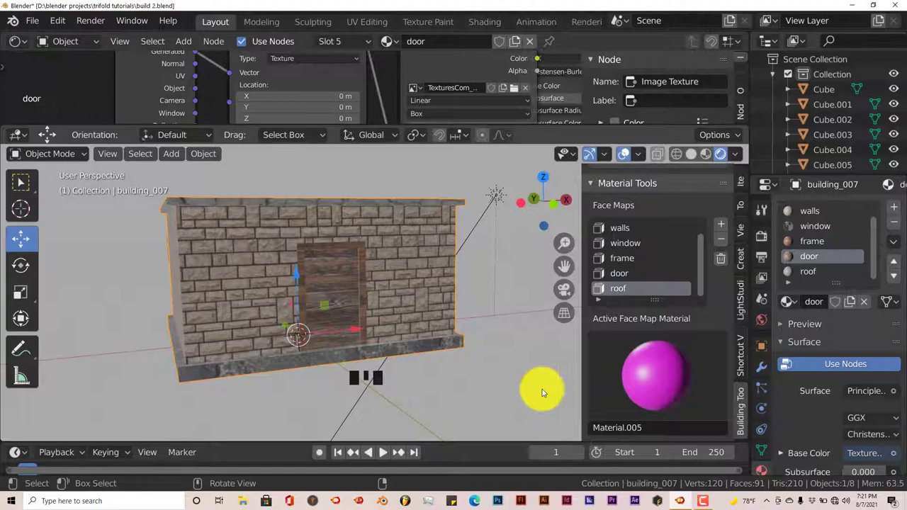
{"action": "left_click_drag", "start_coordinate": [444, 357], "coordinate": [417, 349]}
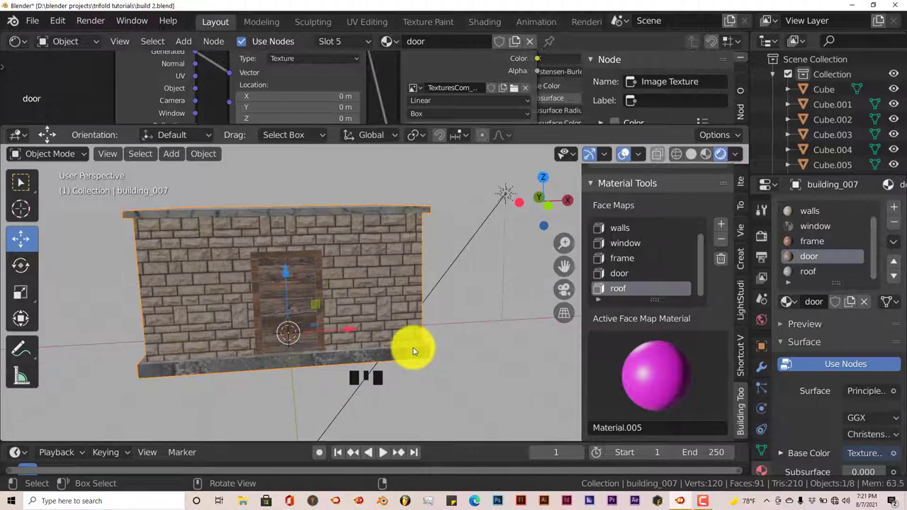